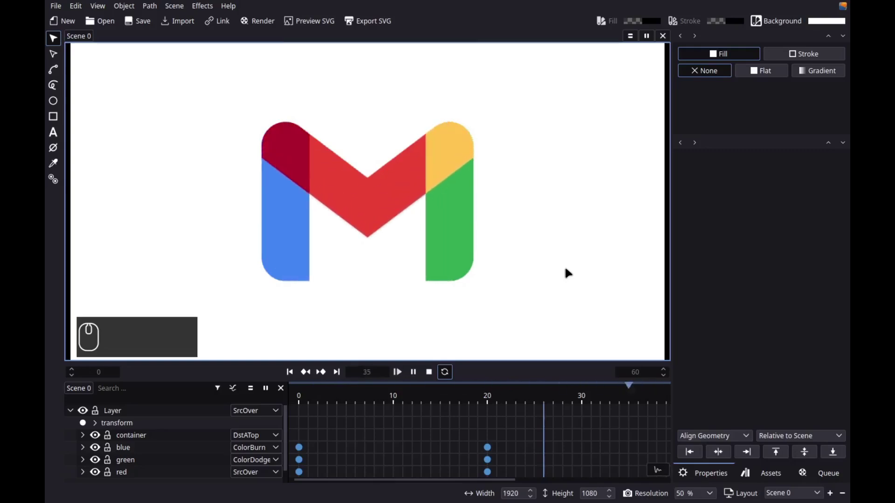
# Step: Create a new empty 1920×1080 scene lasting 60 frames with a white background
pyautogui.moveTo(432, 378); pyautogui.dragTo(469, 214)
pyautogui.press('KP_6')
pyautogui.press('KP_0')
pyautogui.click(469, 214)
pyautogui.click(531, 253)
pyautogui.moveTo(505, 180); pyautogui.dragTo(449, 191)
pyautogui.moveTo(497, 199); pyautogui.dragTo(450, 211)
pyautogui.click(514, 176)
pyautogui.moveTo(492, 212); pyautogui.dragTo(435, 280)
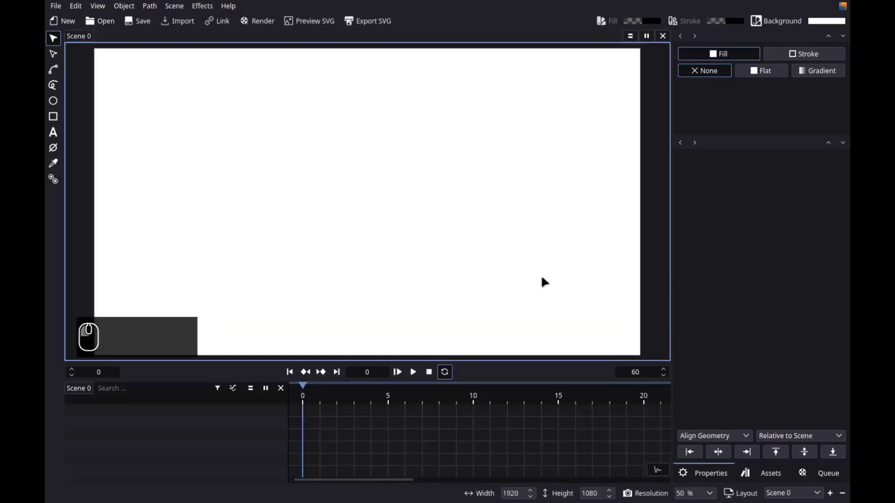
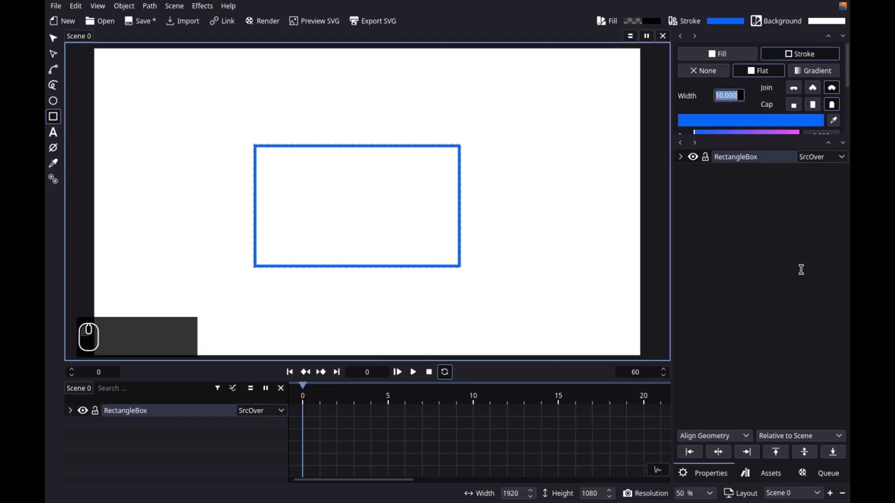
# Step: Set the rectangle's stroke width to 155 with a round join
pyautogui.press('KP_1')
pyautogui.press('KP_5')
pyautogui.press('KP_5')
pyautogui.press('Return')
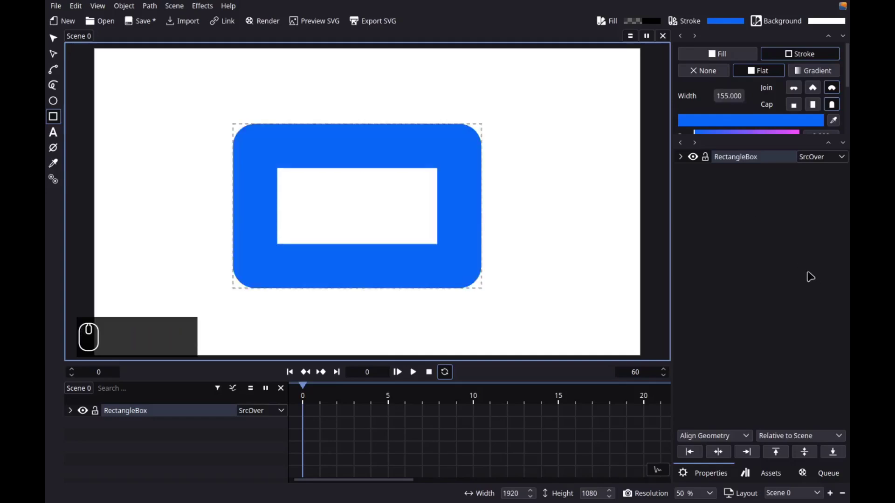
# Step: Set the rectangle's bottom-right geometry to 530 wide by 360 high
pyautogui.moveTo(685, 162); pyautogui.dragTo(815, 334)
pyautogui.press('KP_5')
pyautogui.click(816, 334)
pyautogui.press('KP_3')
pyautogui.press('KP_0')
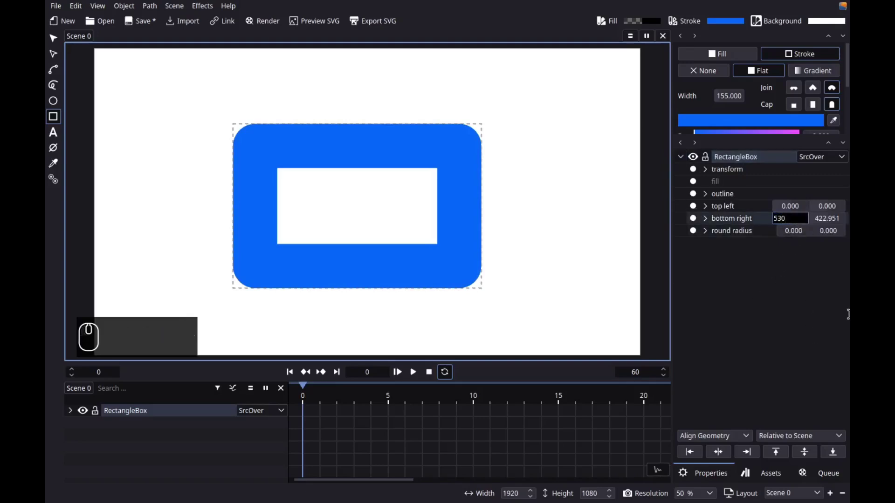
pyautogui.click(840, 223)
pyautogui.press('KP_3')
pyautogui.press('KP_6')
pyautogui.press('KP_0')
pyautogui.press('Return')
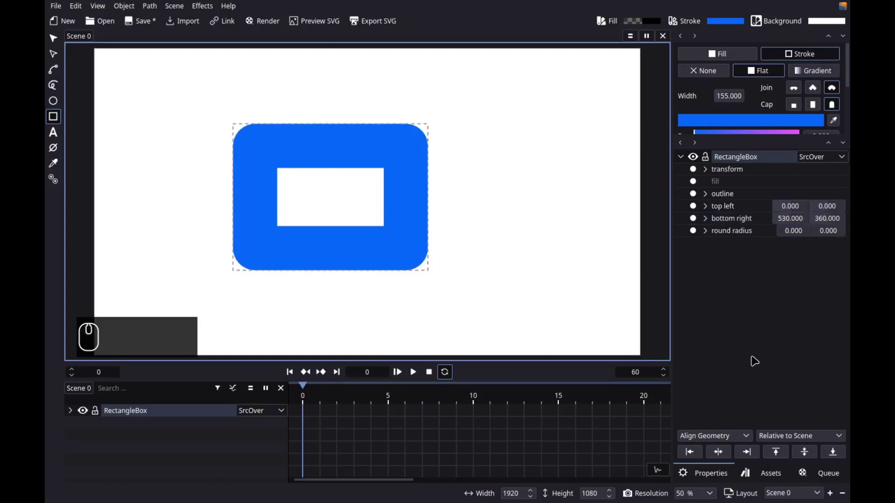
# Step: Centre the rectangle on the canvas and convert it with Object to Path
pyautogui.moveTo(722, 454); pyautogui.dragTo(171, 185)
pyautogui.moveTo(152, 14); pyautogui.dragTo(155, 423)
pyautogui.middleClick(155, 426)
pyautogui.moveTo(176, 419); pyautogui.dragTo(282, 384)
pyautogui.moveTo(288, 384); pyautogui.dragTo(437, 317)
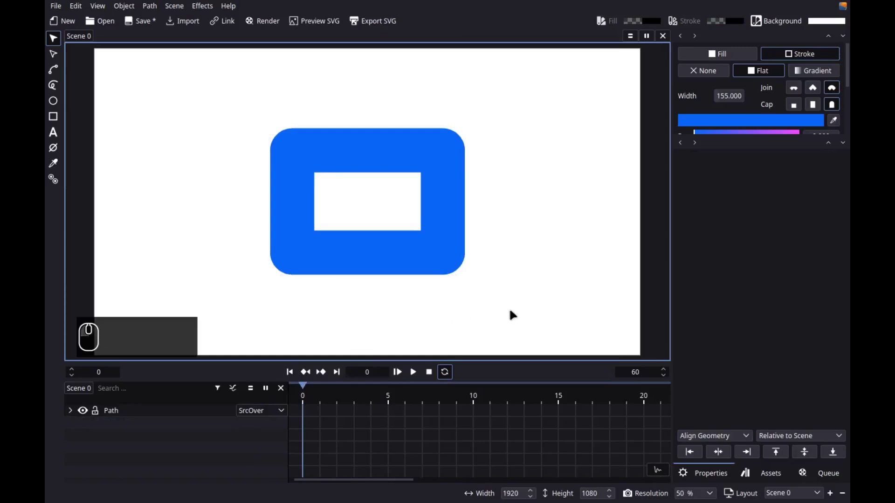
# Step: Disconnect the path's bottom nodes so the rectangle opens into an arch
pyautogui.moveTo(514, 312); pyautogui.dragTo(144, 84)
pyautogui.click(60, 56)
pyautogui.moveTo(391, 302); pyautogui.dragTo(480, 299)
pyautogui.moveTo(501, 295); pyautogui.dragTo(236, 234)
pyautogui.moveTo(237, 234); pyautogui.dragTo(61, 214)
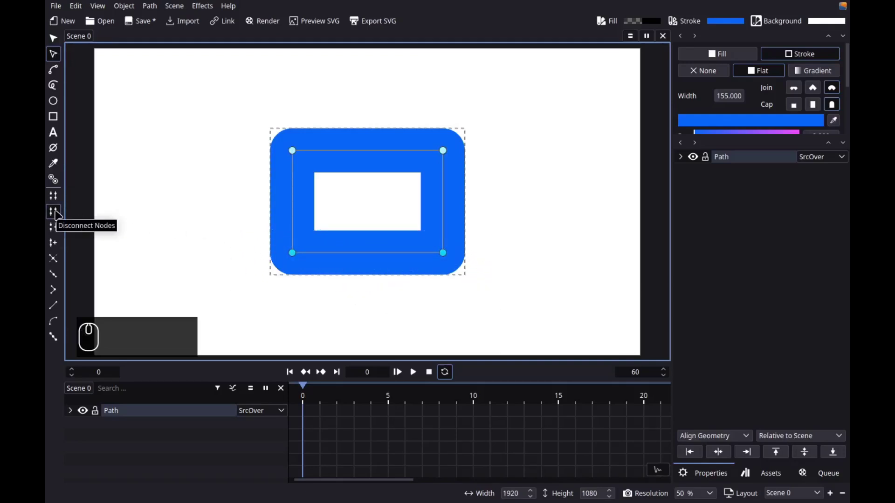
pyautogui.moveTo(61, 213); pyautogui.dragTo(385, 198)
# Step: Duplicate the arch path as a magenta-stroked copy
pyautogui.middleClick(387, 168)
pyautogui.moveTo(387, 168); pyautogui.dragTo(444, 231)
pyautogui.middleClick(444, 231)
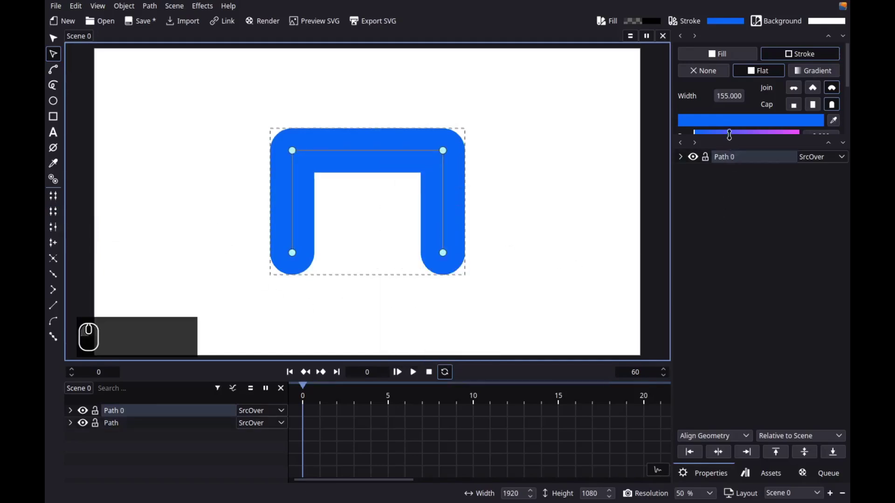
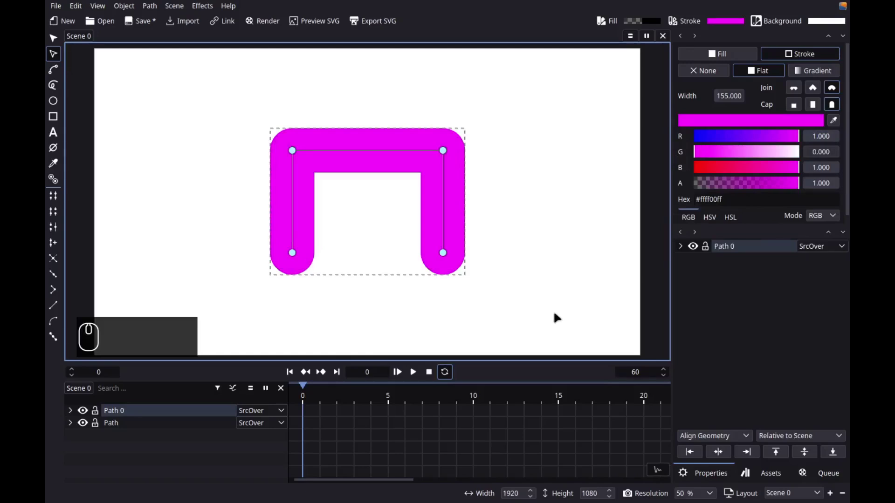
# Step: Delete the copy's leg nodes and subdivide its top segment with a middle node
pyautogui.moveTo(560, 320); pyautogui.dragTo(227, 236)
pyautogui.press('Delete')
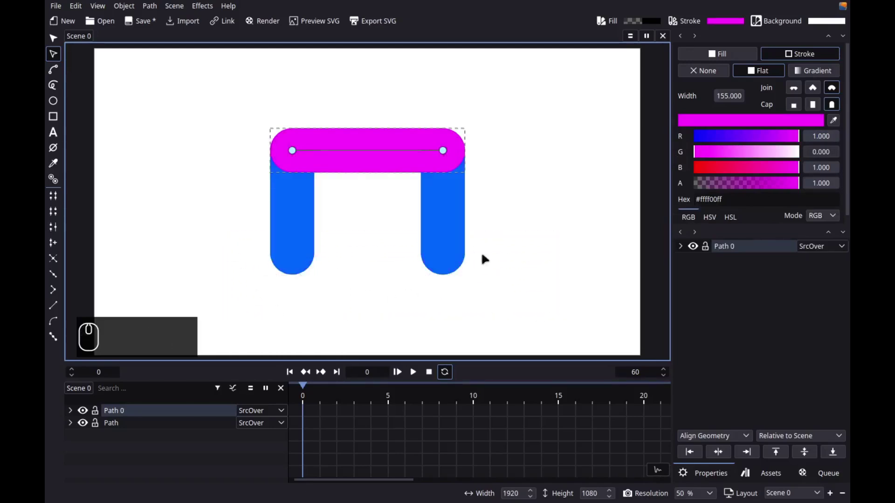
pyautogui.moveTo(527, 213); pyautogui.dragTo(171, 193)
pyautogui.moveTo(61, 245); pyautogui.dragTo(350, 281)
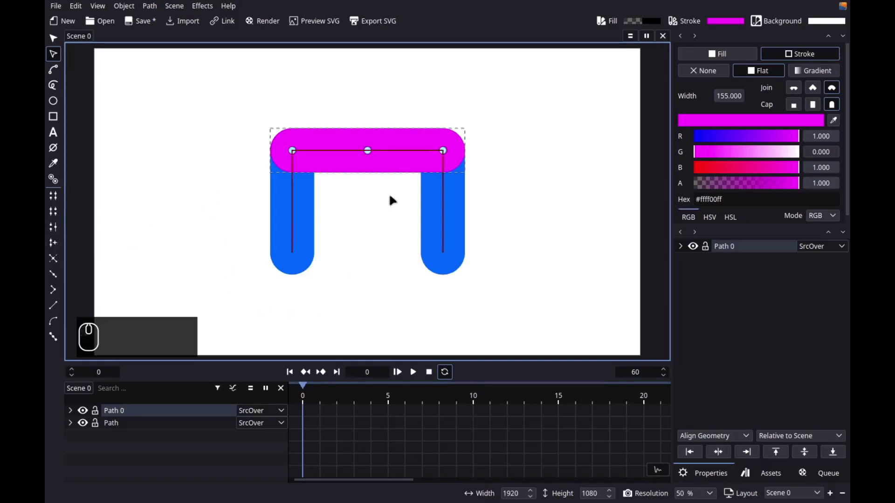
# Step: Pull the middle node down into a V, nudge its point by 200 and set the join to Miter
pyautogui.moveTo(393, 200); pyautogui.dragTo(334, 130)
pyautogui.press('g')
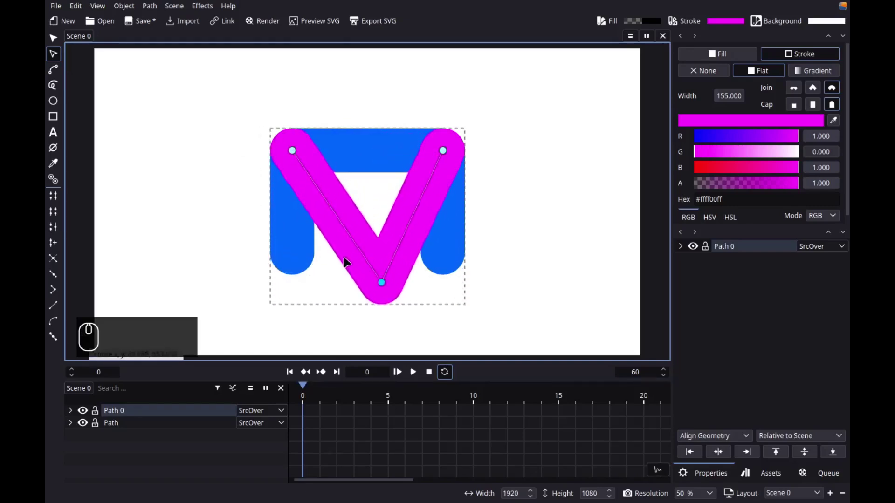
pyautogui.press('y')
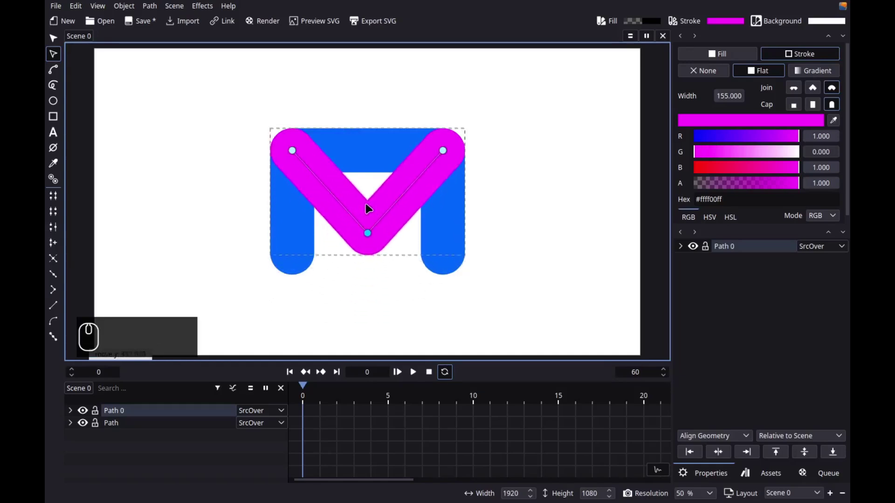
pyautogui.press('KP_2')
pyautogui.press('KP_0')
pyautogui.press('KP_0')
pyautogui.press('Return')
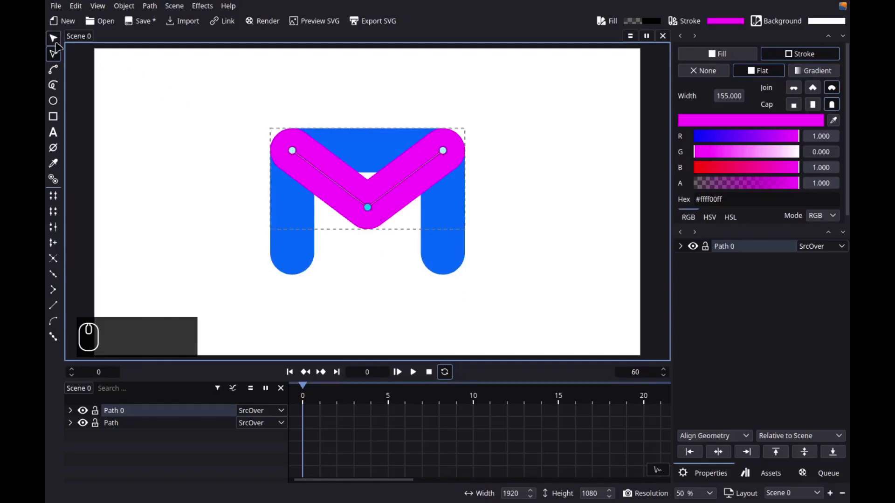
pyautogui.moveTo(55, 40); pyautogui.dragTo(543, 124)
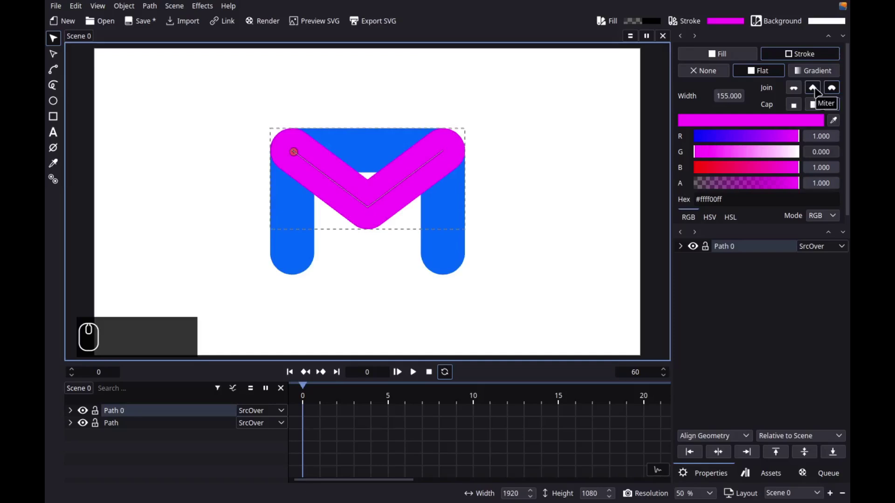
# Step: Raise the blue Path layer above Path 0 so the arch sits in front of the V
pyautogui.moveTo(818, 93); pyautogui.dragTo(299, 320)
pyautogui.moveTo(153, 426); pyautogui.dragTo(508, 298)
pyautogui.press('Home')
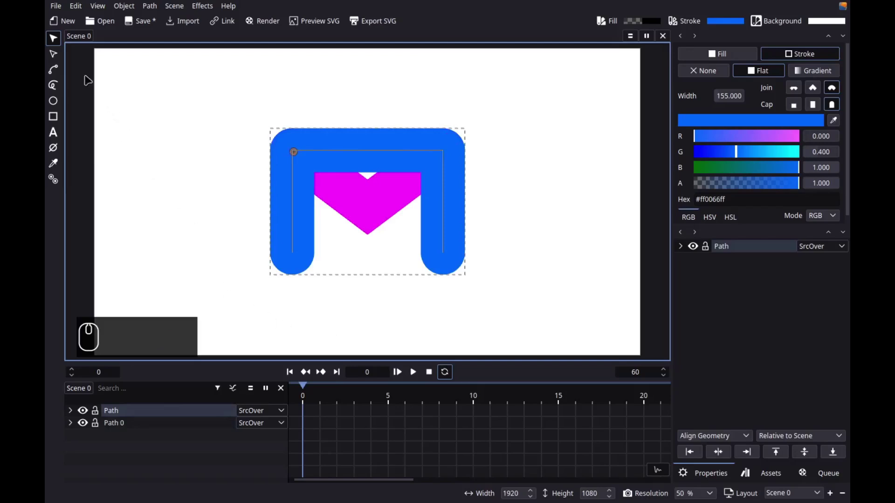
# Step: Disconnect the arch's top nodes and separate its subpaths into two leg paths
pyautogui.moveTo(64, 62); pyautogui.dragTo(138, 81)
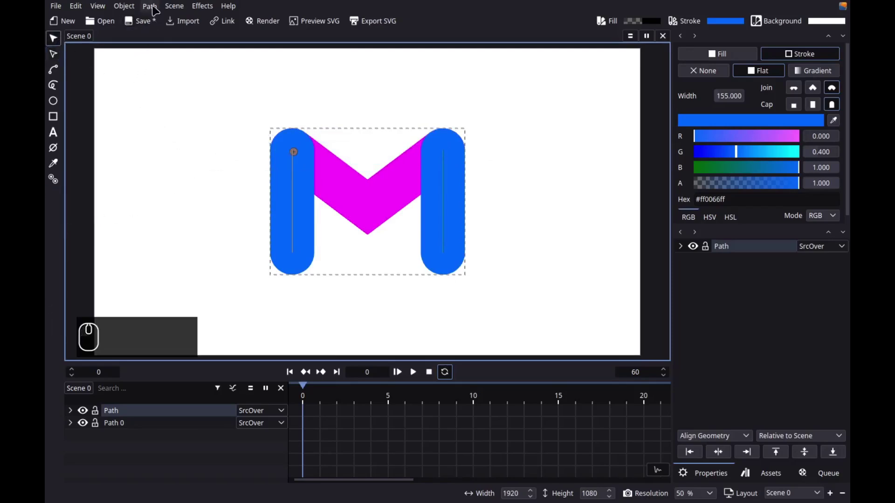
pyautogui.click(155, 9)
pyautogui.click(172, 142)
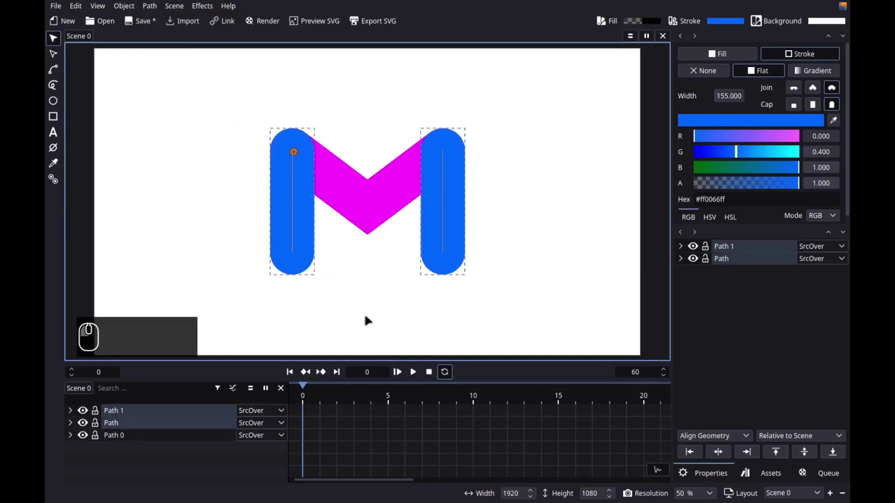
# Step: Set the left leg's stroke colour to #4285f4
pyautogui.click(462, 311)
pyautogui.moveTo(462, 311); pyautogui.dragTo(394, 324)
pyautogui.middleClick(394, 324)
pyautogui.moveTo(379, 322); pyautogui.dragTo(741, 200)
pyautogui.press('KP_4')
pyautogui.press('KP_2')
pyautogui.press('KP_8')
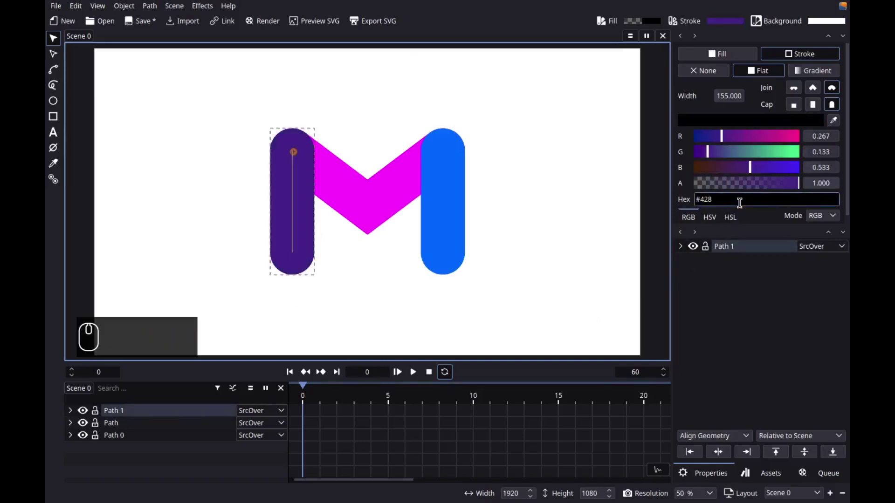
pyautogui.press('KP_5')
pyautogui.press('f')
pyautogui.press('KP_4')
pyautogui.press('Return')
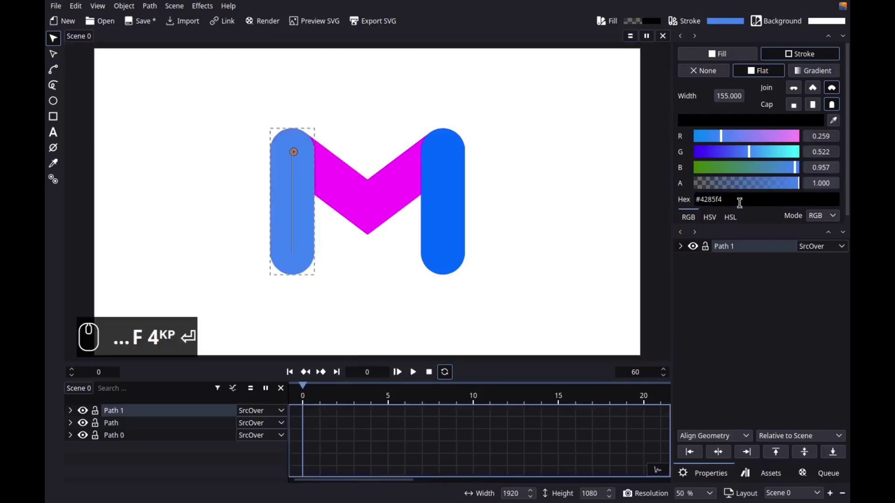
# Step: Set the right leg's stroke colour to #34a853
pyautogui.moveTo(501, 306); pyautogui.dragTo(770, 195)
pyautogui.press('KP_3')
pyautogui.press('KP_4')
pyautogui.press('a')
pyautogui.press('KP_8')
pyautogui.press('KP_5')
pyautogui.press('KP_3')
pyautogui.press('Return')
# Step: Set the V path's stroke colour to #ea4335
pyautogui.moveTo(527, 250); pyautogui.dragTo(740, 196)
pyautogui.press('e')
pyautogui.press('a')
pyautogui.press('KP_4')
pyautogui.press('KP_3')
pyautogui.press('KP_3')
pyautogui.press('KP_5')
pyautogui.press('Return')
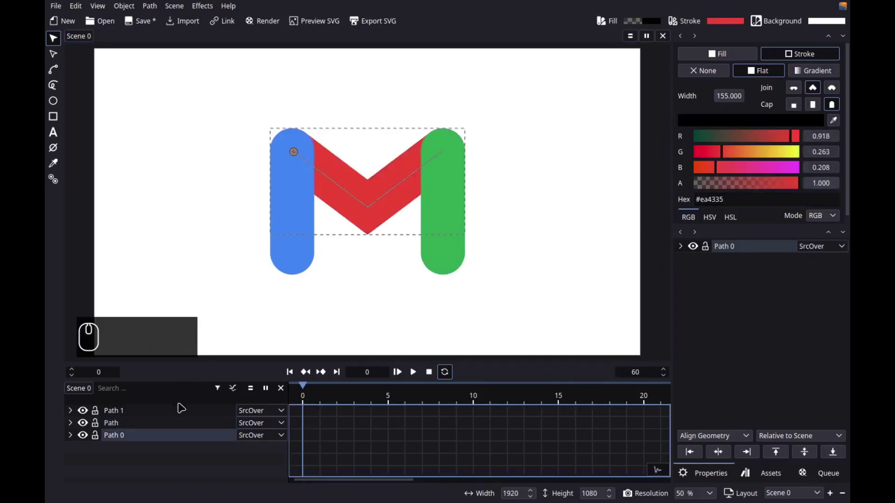
# Step: Rename the left leg, right leg and V layers to blue, green and red
pyautogui.moveTo(180, 409); pyautogui.dragTo(218, 292)
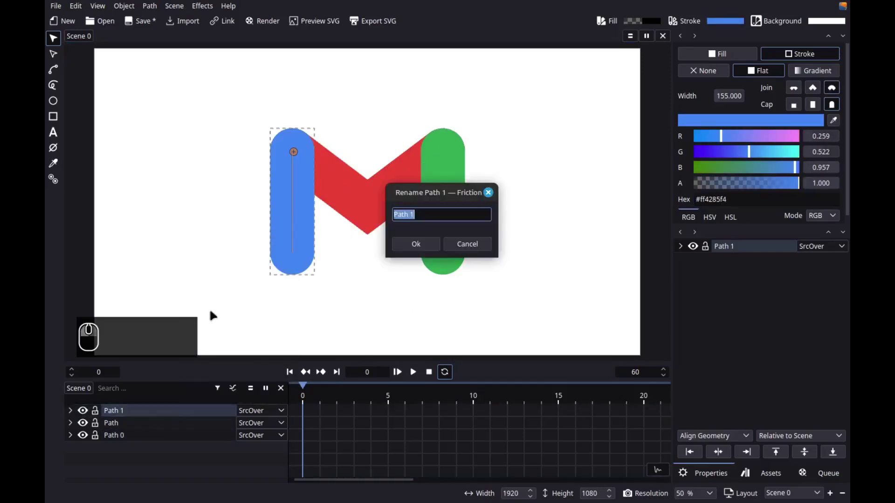
pyautogui.write('blue')
pyautogui.press('Return')
pyautogui.moveTo(181, 427); pyautogui.dragTo(197, 353)
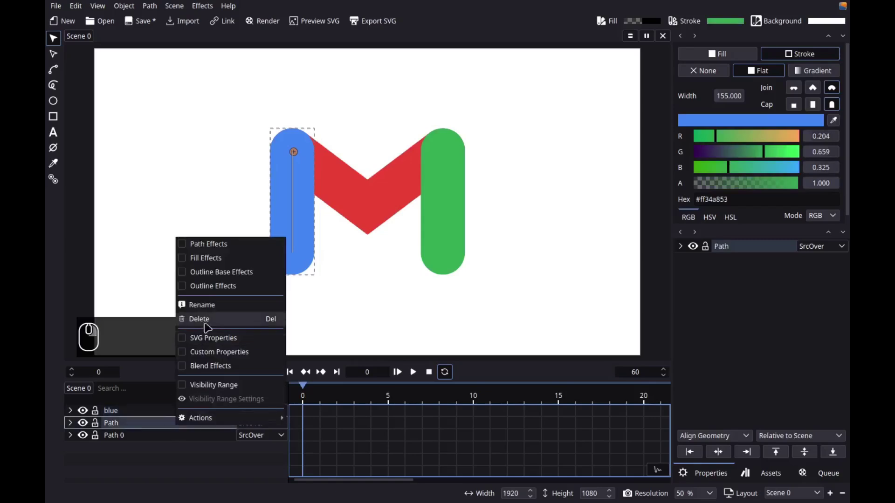
pyautogui.click(215, 312)
pyautogui.write('green')
pyautogui.press('Return')
pyautogui.moveTo(184, 439); pyautogui.dragTo(204, 373)
pyautogui.moveTo(212, 314); pyautogui.dragTo(241, 340)
pyautogui.write('red')
pyautogui.press('Return')
pyautogui.press('Return')
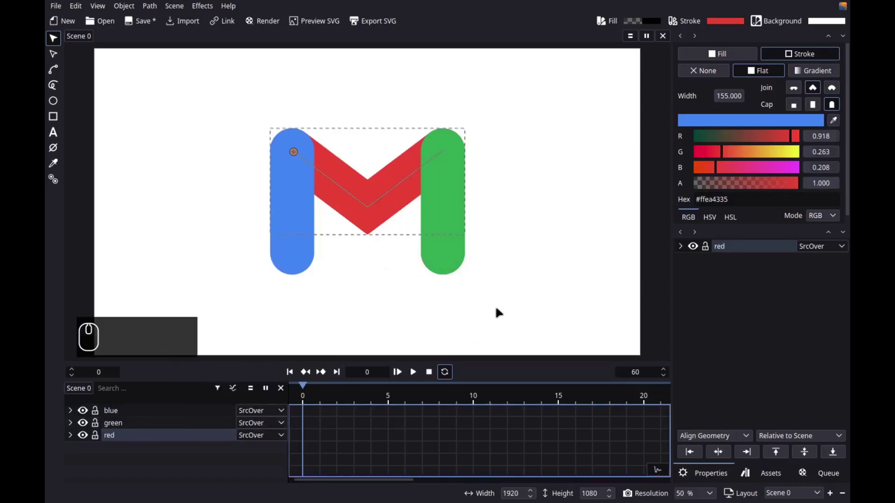
# Step: Select the three coloured strokes and make path copies of them from the Path menu
pyautogui.click(499, 311)
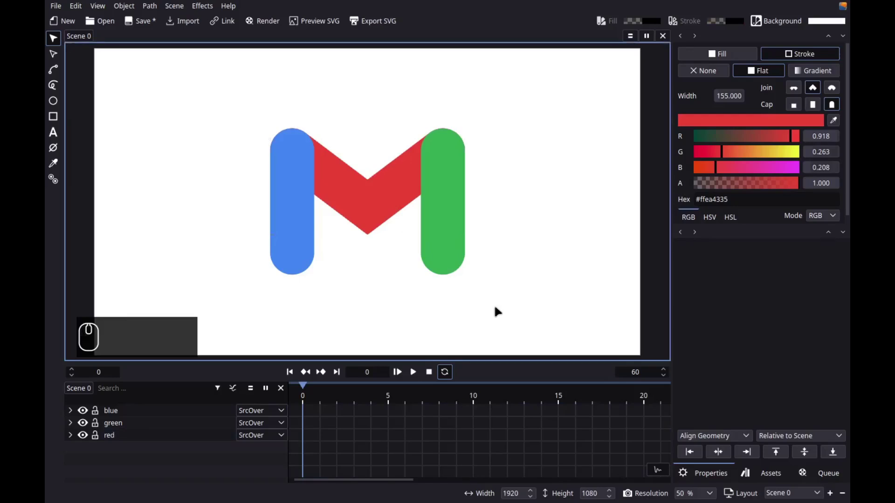
pyautogui.moveTo(504, 316); pyautogui.dragTo(500, 299)
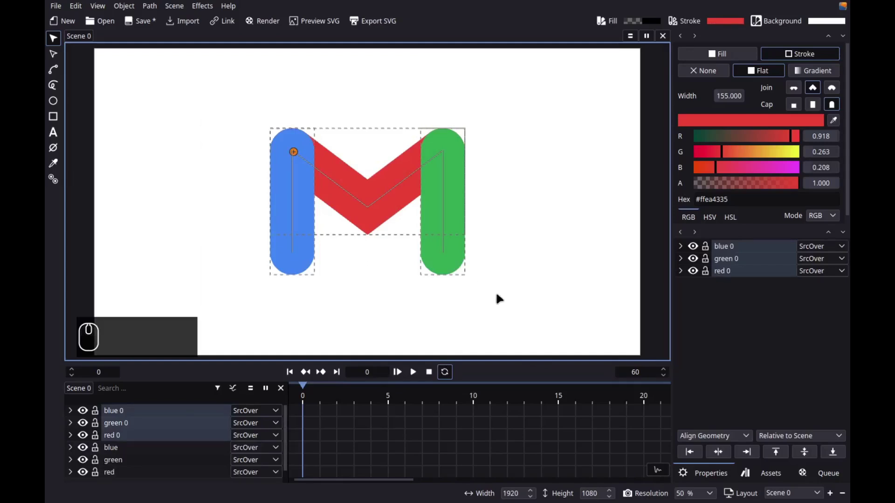
pyautogui.moveTo(153, 11); pyautogui.dragTo(168, 41)
pyautogui.middleClick(168, 41)
# Step: Rename the original layers to blue, green, red and toggle their visibility off
pyautogui.click(167, 41)
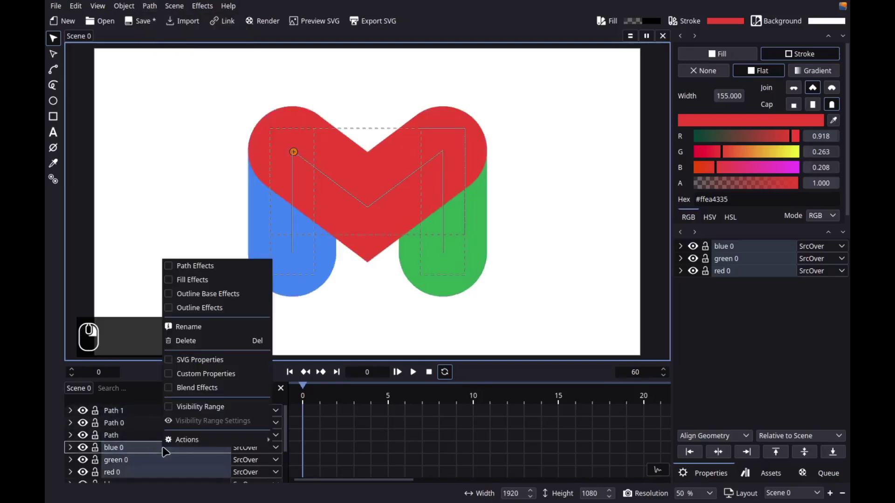
pyautogui.click(187, 441)
pyautogui.click(318, 362)
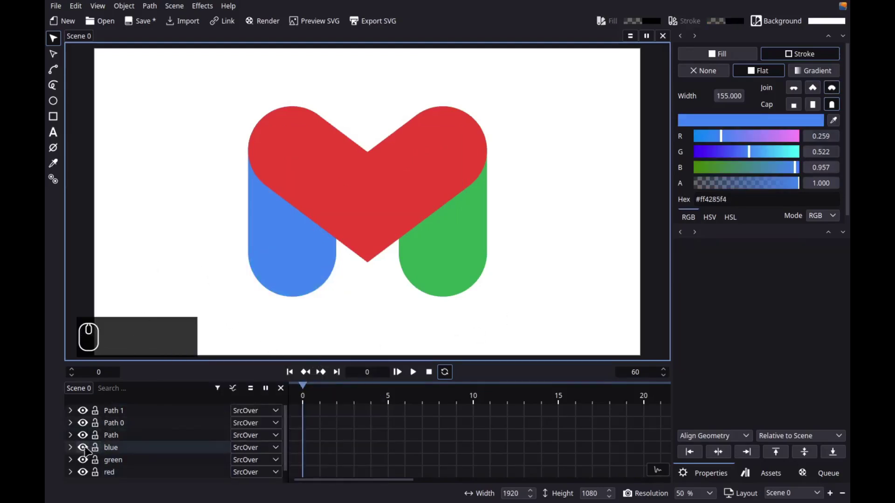
pyautogui.moveTo(89, 451); pyautogui.dragTo(210, 243)
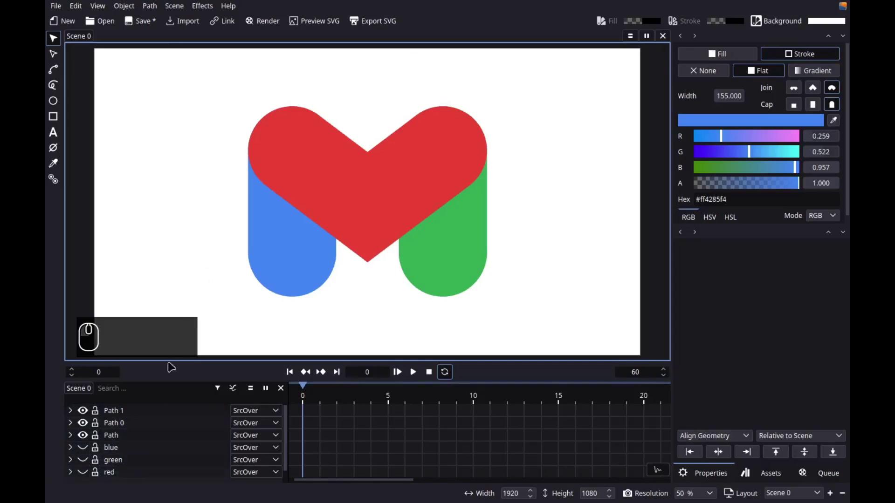
# Step: Select Path, Path 0 and Path 1 and set their stroke width to 30
pyautogui.moveTo(219, 112); pyautogui.dragTo(540, 339)
pyautogui.moveTo(539, 339); pyautogui.dragTo(537, 273)
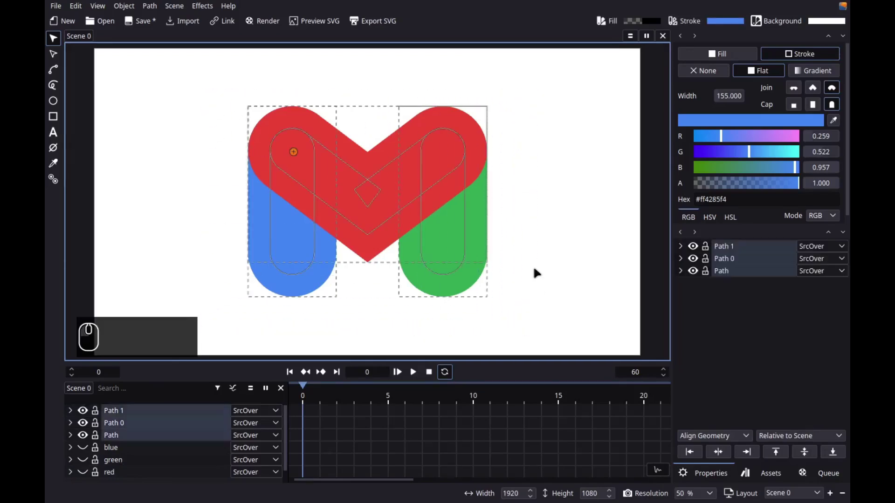
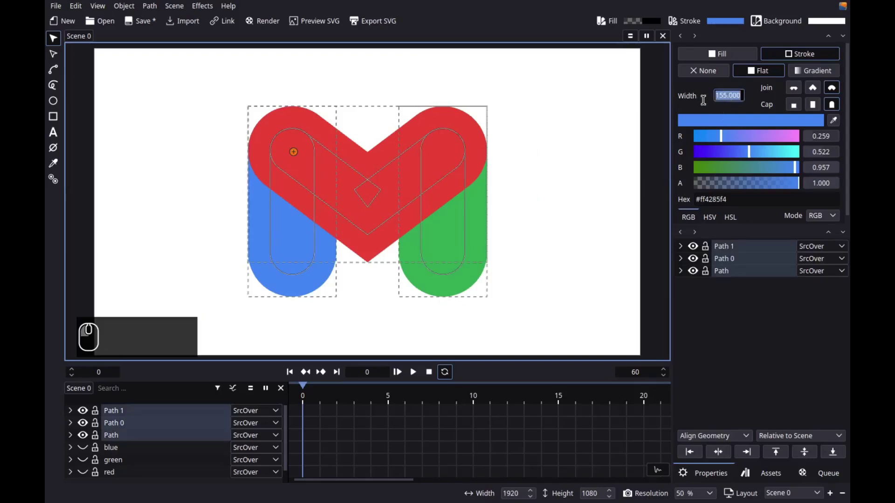
pyautogui.moveTo(704, 98); pyautogui.dragTo(703, 98)
pyautogui.press('KP_3')
pyautogui.press('KP_0')
pyautogui.press('Return')
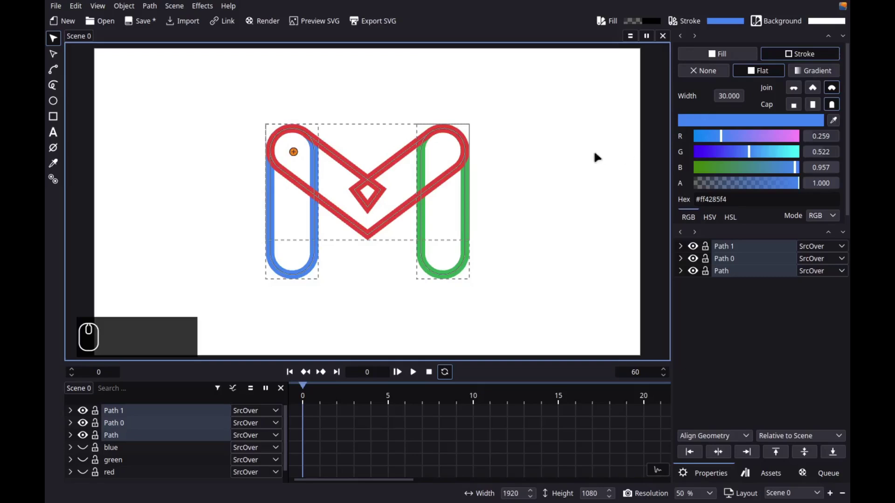
# Step: Union the thin strokes into Path 2 and delete the leftover copied paths
pyautogui.moveTo(157, 4); pyautogui.dragTo(196, 308)
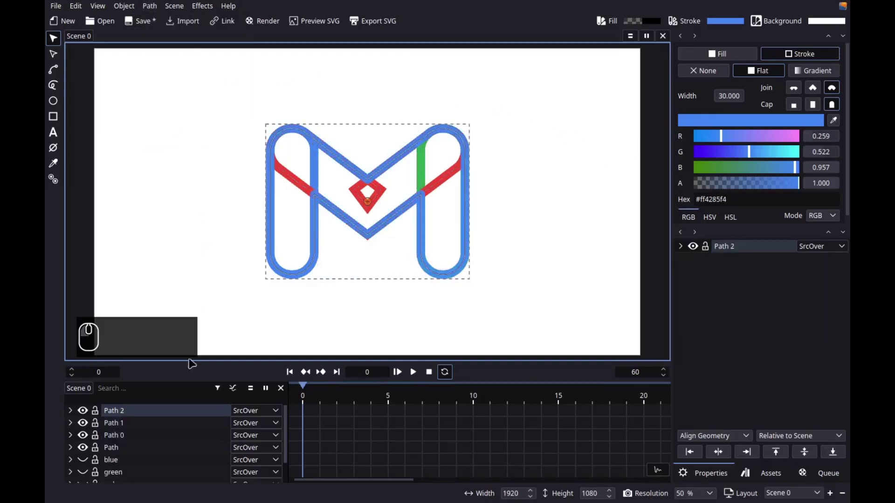
pyautogui.click(165, 423)
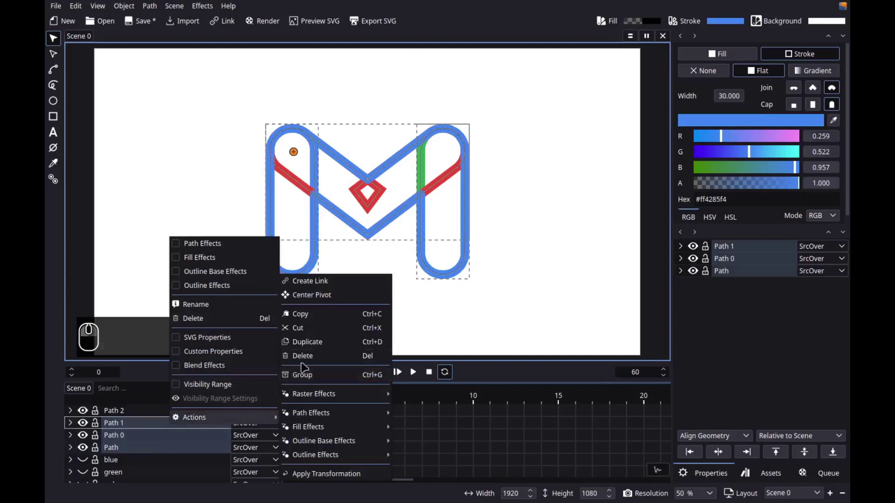
pyautogui.click(314, 360)
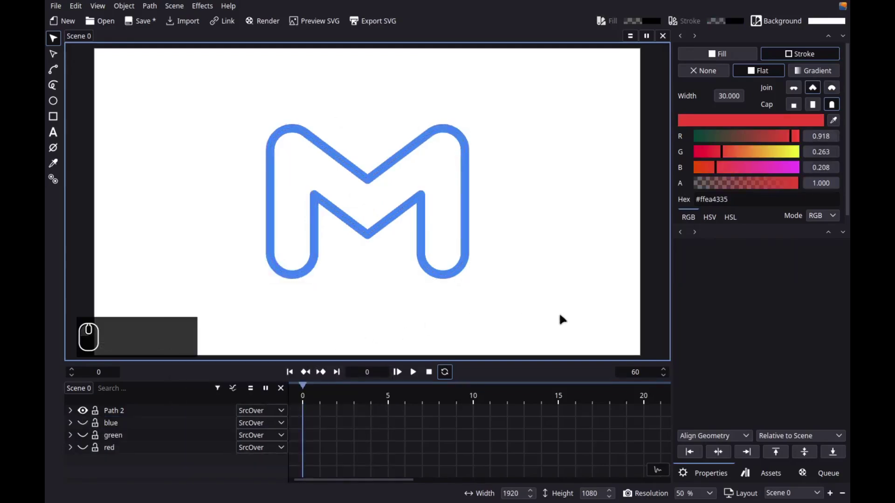
# Step: With the node tool, select and remove the outline's bottom nodes
pyautogui.moveTo(549, 318); pyautogui.dragTo(213, 126)
pyautogui.click(61, 57)
pyautogui.scroll(3)
pyautogui.scroll(3)
pyautogui.moveTo(362, 296); pyautogui.dragTo(533, 305)
pyautogui.moveTo(529, 307); pyautogui.dragTo(102, 240)
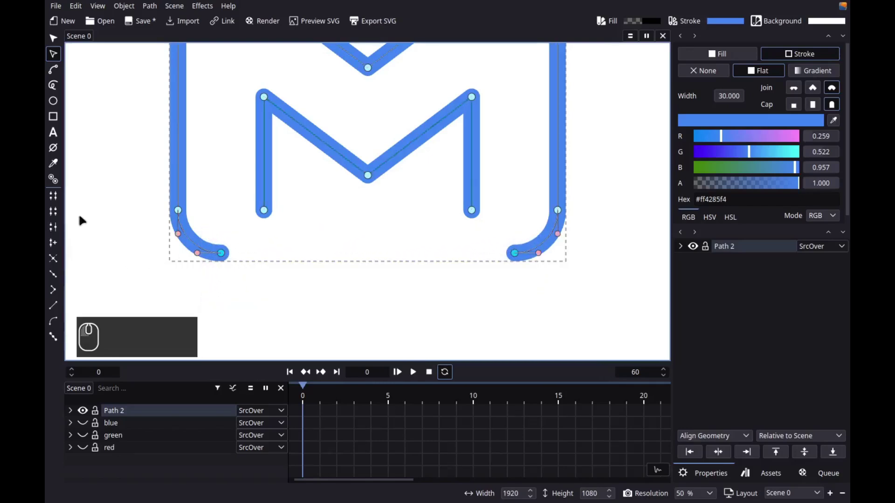
# Step: Move the bottom corner nodes into place and connect them into a closed bottom edge
pyautogui.moveTo(59, 203); pyautogui.dragTo(496, 246)
pyautogui.moveTo(501, 234); pyautogui.dragTo(227, 206)
pyautogui.press('g')
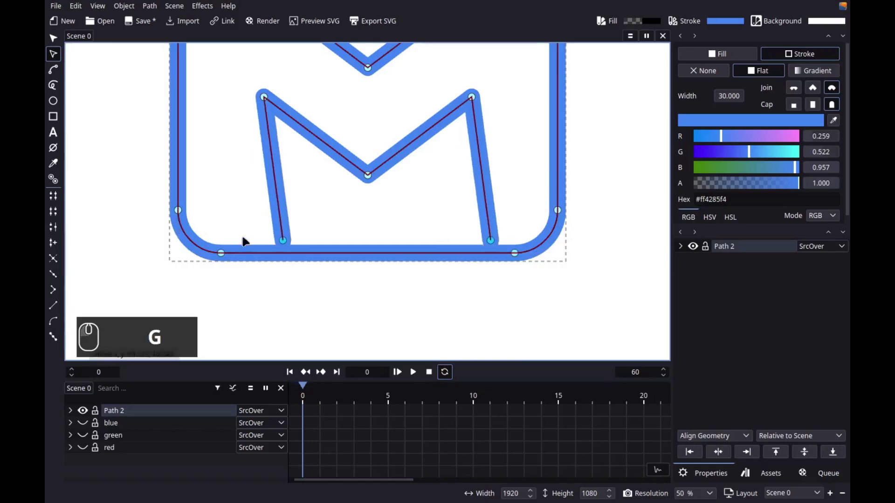
pyautogui.press('y')
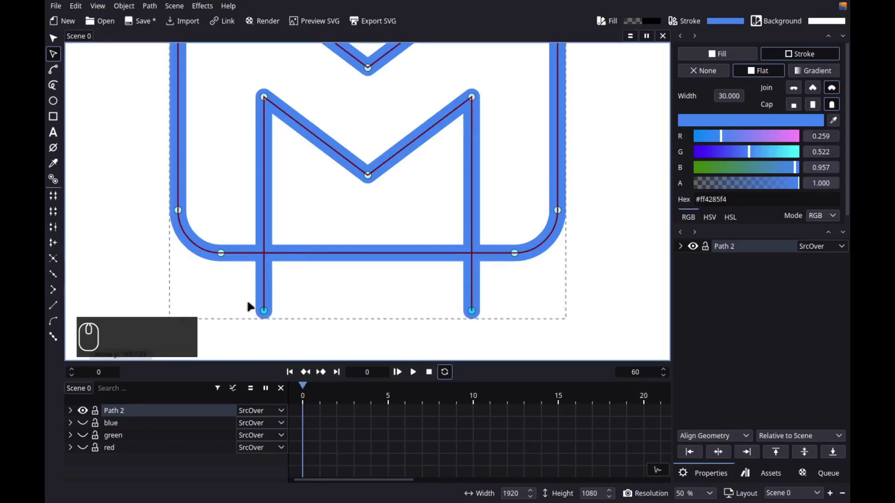
# Step: Extend the inner M leg ends straight down below the bottom edge
pyautogui.click(250, 306)
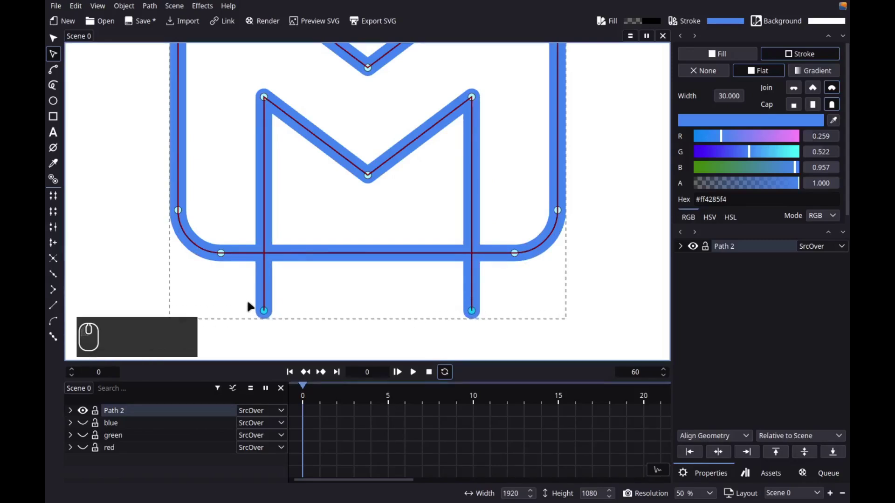
pyautogui.press('ctrl+KP_9')
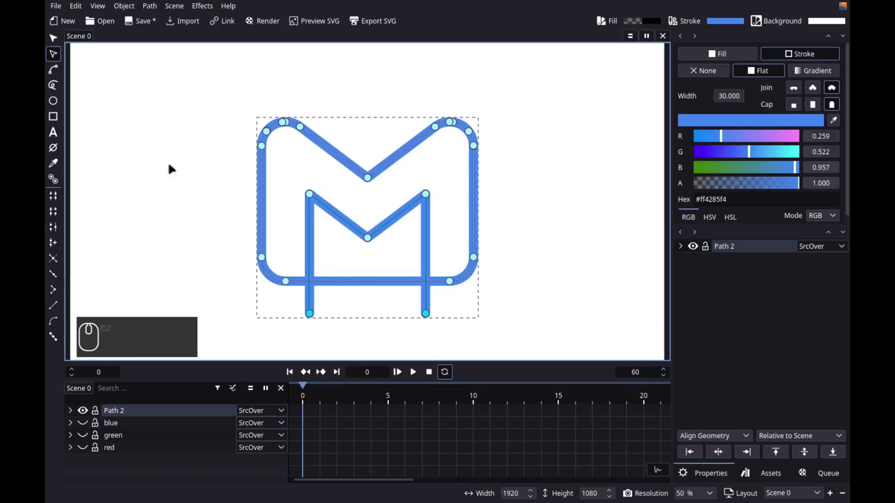
pyautogui.moveTo(61, 44); pyautogui.dragTo(126, 79)
# Step: Union Path 2 into a new closed-bottom outline and delete the old Path 2 layer
pyautogui.click(157, 8)
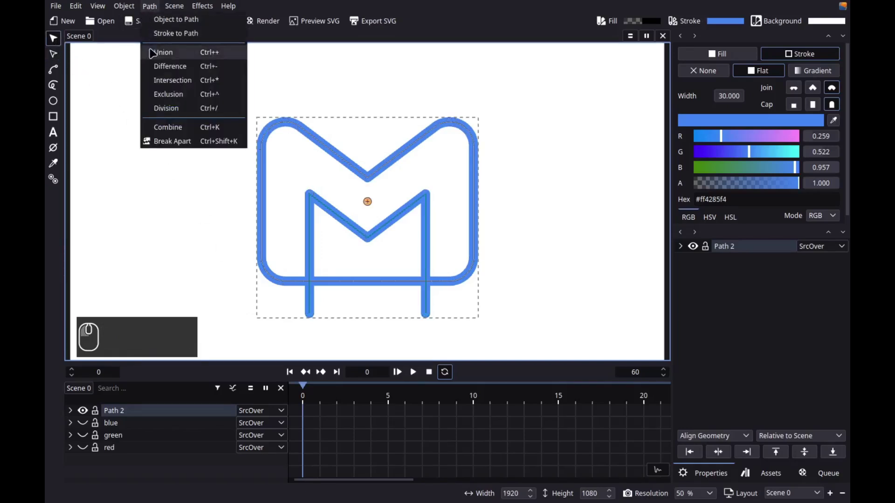
pyautogui.click(156, 52)
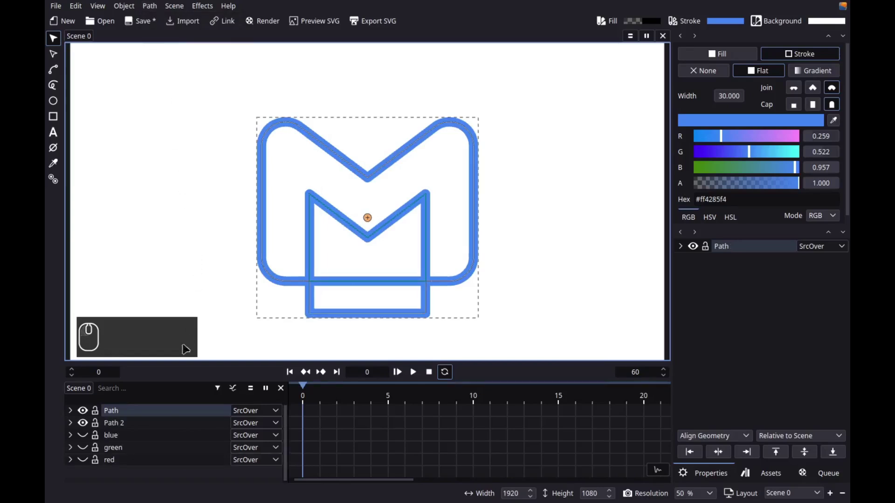
pyautogui.moveTo(173, 426); pyautogui.dragTo(186, 431)
pyautogui.click(209, 426)
pyautogui.click(317, 365)
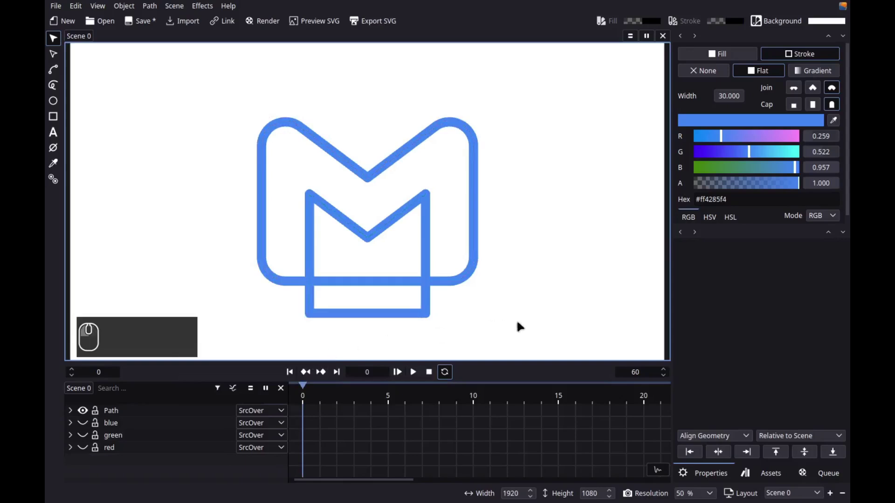
# Step: Delete the unwanted lower rectangle nodes of the path with the node tool
pyautogui.moveTo(527, 342); pyautogui.dragTo(194, 109)
pyautogui.click(63, 55)
pyautogui.scroll(3)
pyautogui.moveTo(346, 340); pyautogui.dragTo(505, 331)
pyautogui.moveTo(505, 331); pyautogui.dragTo(228, 276)
pyautogui.press('Delete')
# Step: Connect the left inner leg end to the bottom edge node and straighten that leg
pyautogui.moveTo(479, 286); pyautogui.dragTo(241, 209)
pyautogui.moveTo(241, 209); pyautogui.dragTo(243, 288)
pyautogui.moveTo(244, 288); pyautogui.dragTo(279, 270)
pyautogui.moveTo(262, 237); pyautogui.dragTo(312, 301)
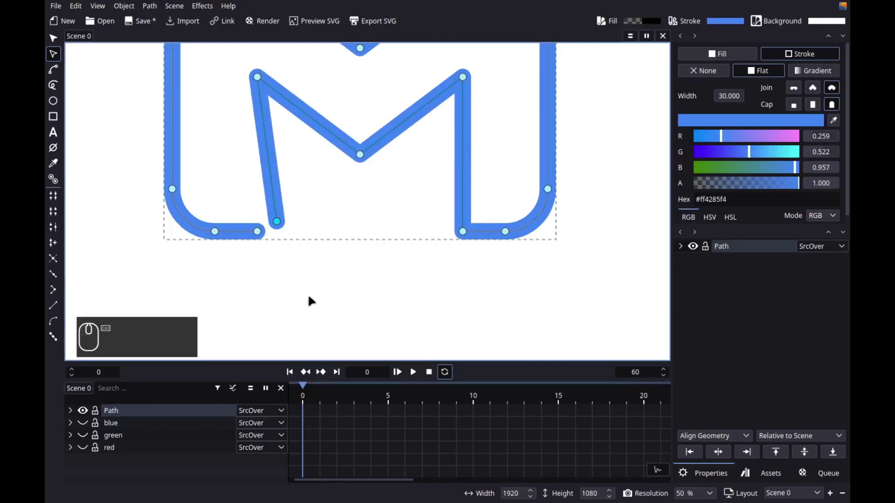
pyautogui.press('ctrl+z')
pyautogui.moveTo(298, 271); pyautogui.dragTo(87, 237)
# Step: Connect the right inner leg end to the bottom edge node, closing the M outline
pyautogui.moveTo(59, 229); pyautogui.dragTo(94, 256)
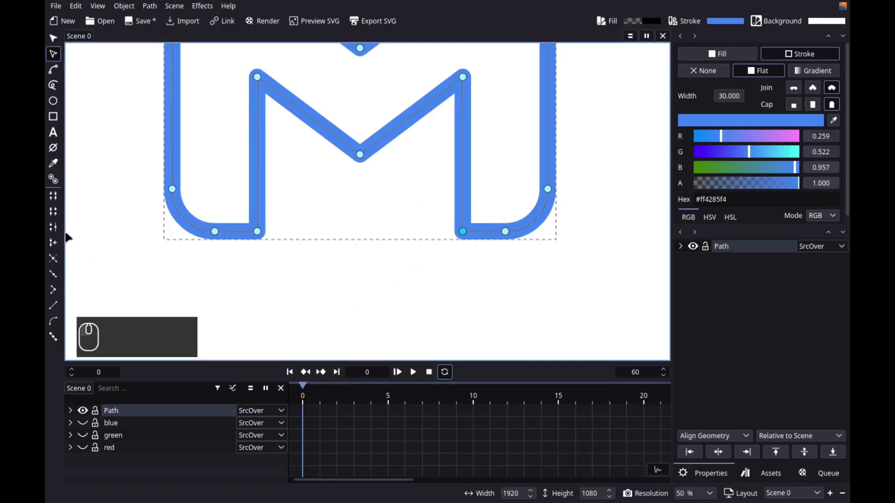
pyautogui.click(60, 233)
pyautogui.press('ctrl+KP_9')
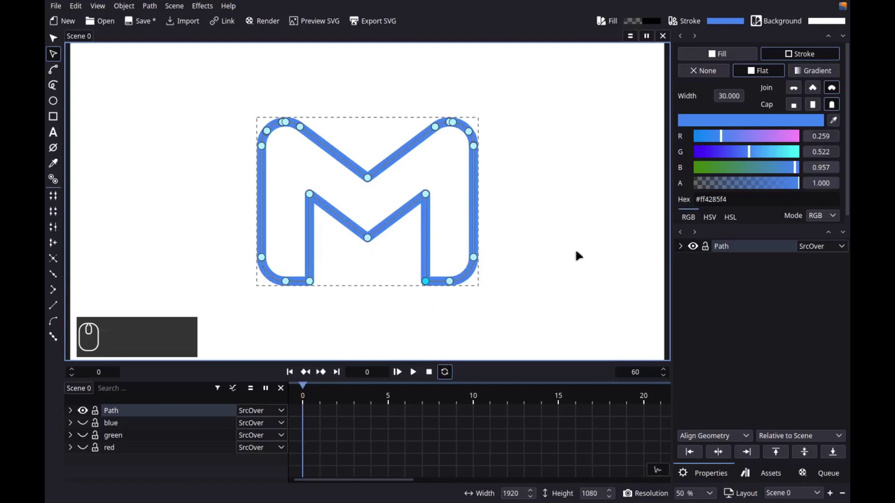
# Step: Give the M shape a flat light grey fill (e6e6e6) and remove its stroke
pyautogui.moveTo(703, 61); pyautogui.dragTo(735, 162)
pyautogui.middleClick(740, 163)
pyautogui.middleClick(735, 162)
pyautogui.click(734, 162)
pyautogui.press('e')
pyautogui.press('KP_6')
pyautogui.press('e')
pyautogui.press('KP_6')
pyautogui.press('e')
pyautogui.press('Return')
pyautogui.moveTo(809, 58); pyautogui.dragTo(158, 417)
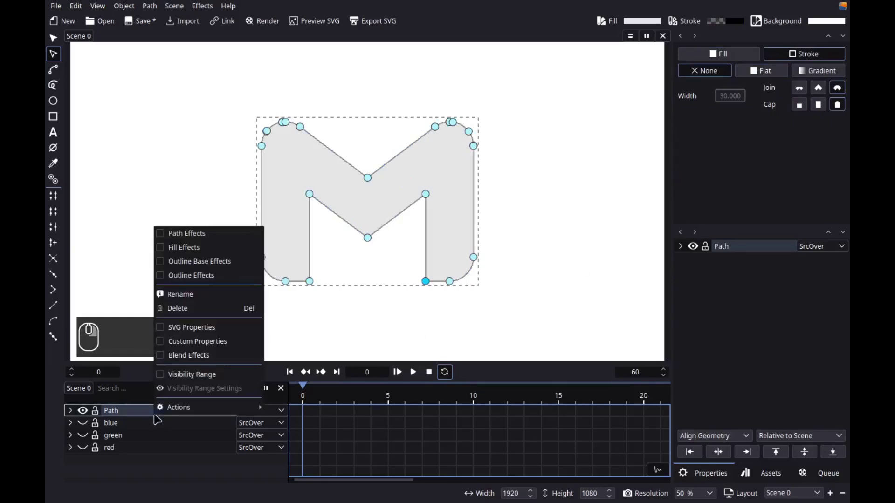
# Step: Rename the path layer to 'container'
pyautogui.rightClick(204, 306)
pyautogui.click(207, 303)
pyautogui.write('container')
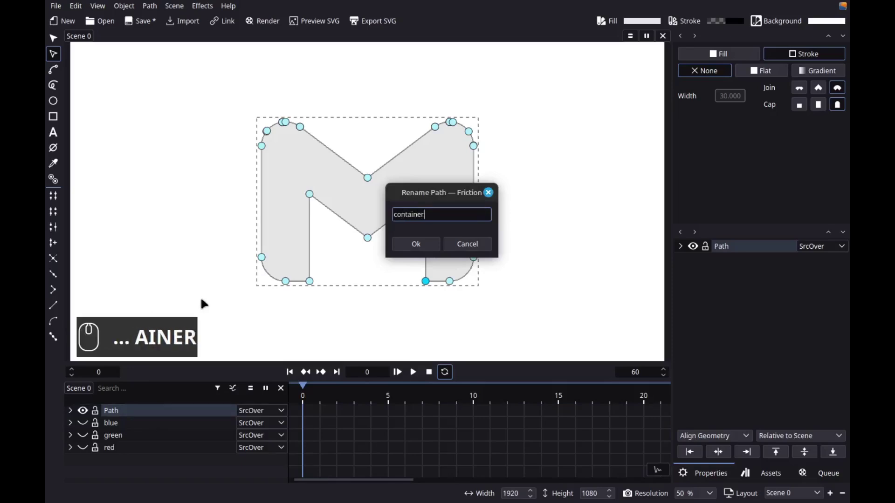
pyautogui.moveTo(413, 251); pyautogui.dragTo(248, 335)
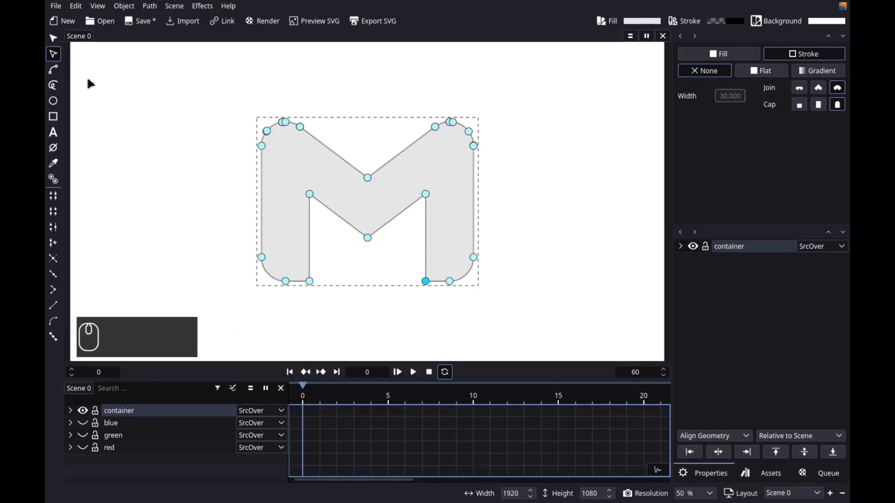
# Step: Unhide the blue, green and red strokes and give all three square caps
pyautogui.moveTo(59, 43); pyautogui.dragTo(149, 441)
pyautogui.moveTo(148, 441); pyautogui.dragTo(147, 448)
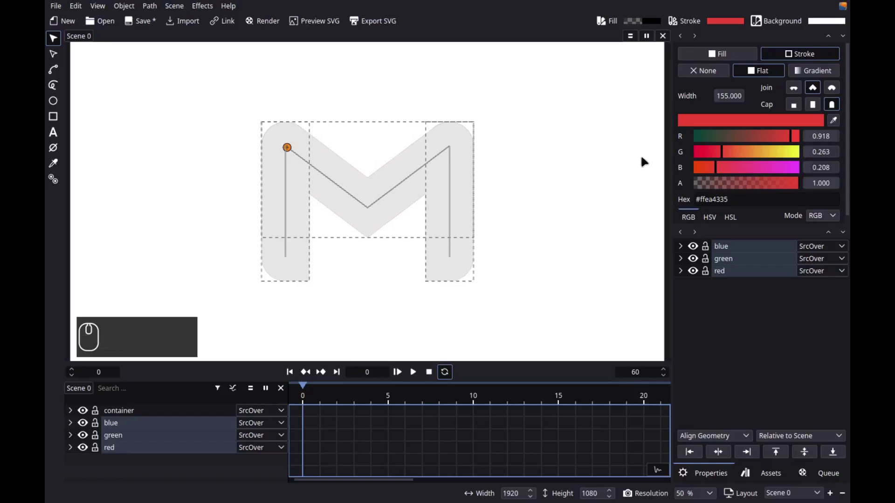
pyautogui.moveTo(814, 111); pyautogui.dragTo(549, 315)
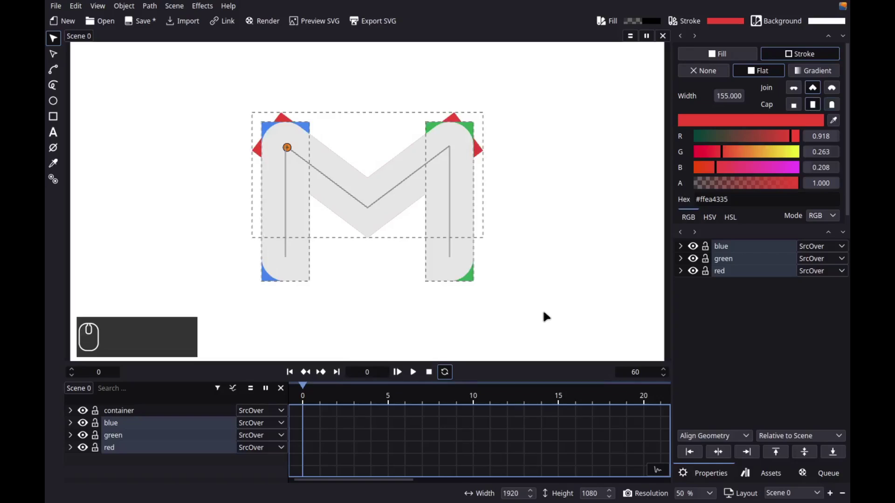
# Step: Group the container with the blue, green and red strokes into one layer
pyautogui.middleClick(555, 325)
pyautogui.moveTo(213, 127); pyautogui.dragTo(223, 358)
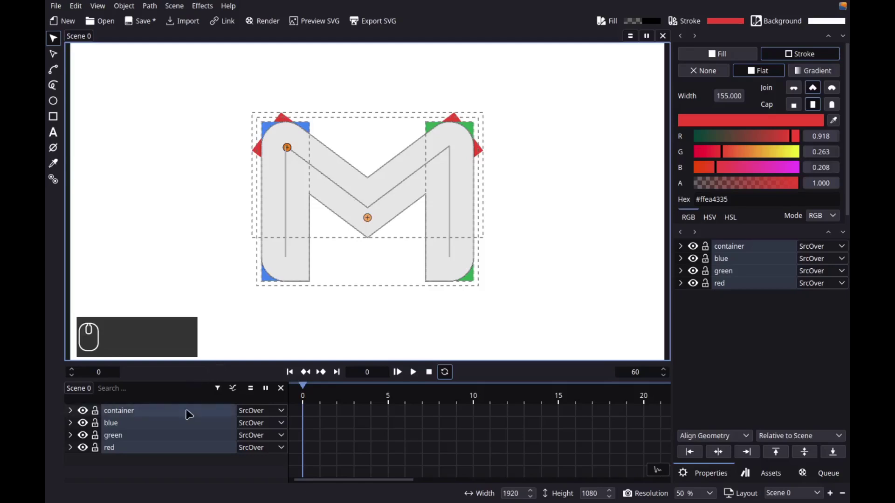
pyautogui.click(192, 413)
pyautogui.moveTo(192, 414); pyautogui.dragTo(291, 386)
pyautogui.moveTo(219, 411); pyautogui.dragTo(290, 386)
pyautogui.moveTo(290, 386); pyautogui.dragTo(319, 383)
pyautogui.moveTo(319, 383); pyautogui.dragTo(336, 381)
pyautogui.moveTo(319, 383); pyautogui.dragTo(351, 337)
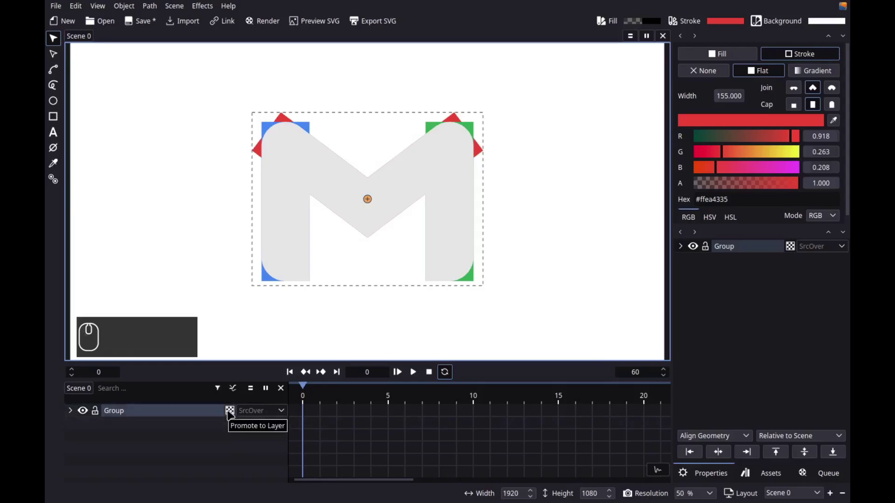
pyautogui.moveTo(232, 413); pyautogui.dragTo(202, 437)
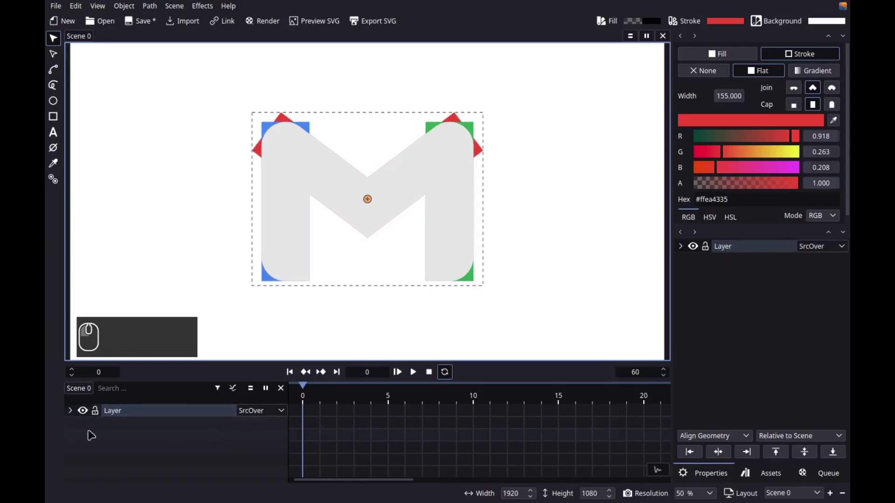
# Step: Expand the new layer to list its container, blue, green and red objects
pyautogui.moveTo(75, 415); pyautogui.dragTo(74, 446)
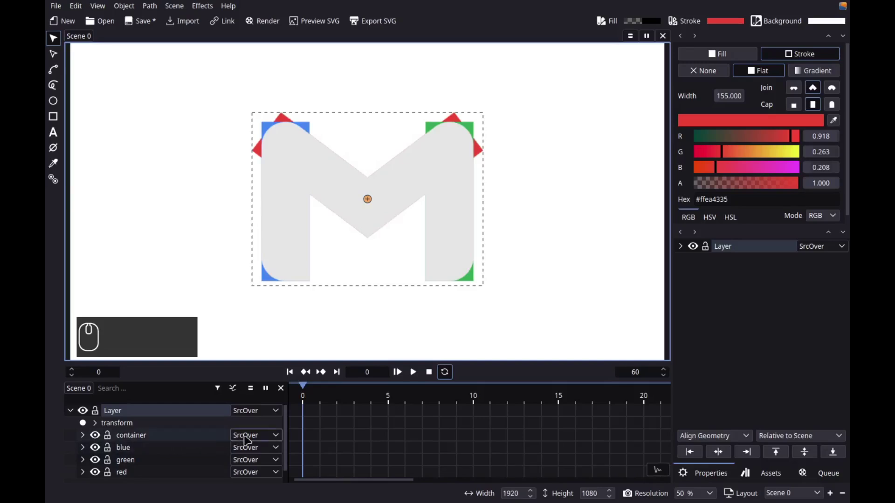
# Step: Set the container's blend mode to DstATop and the blue stroke's to ColorBurn
pyautogui.moveTo(249, 438); pyautogui.dragTo(261, 330)
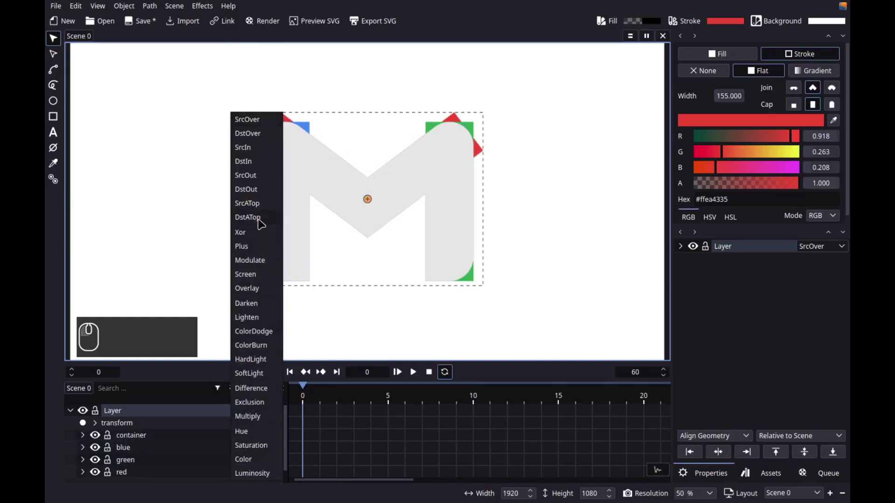
pyautogui.moveTo(262, 220); pyautogui.dragTo(230, 334)
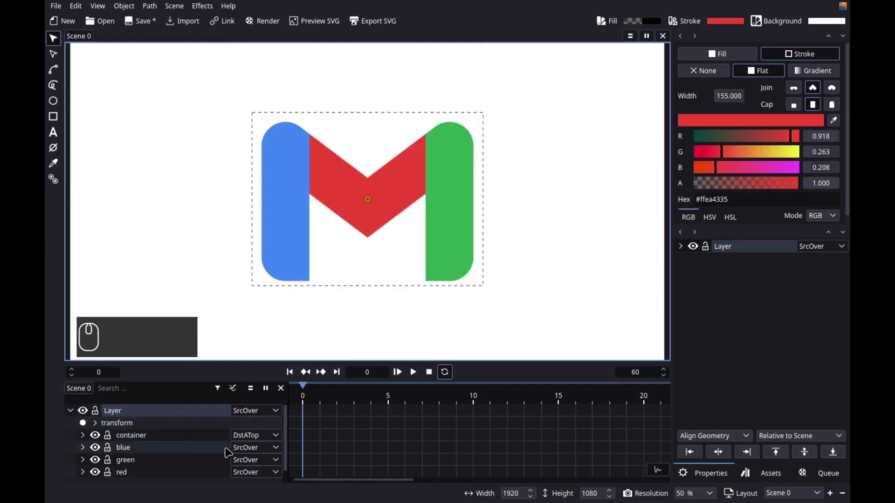
pyautogui.middleClick(257, 450)
pyautogui.moveTo(259, 442); pyautogui.dragTo(530, 211)
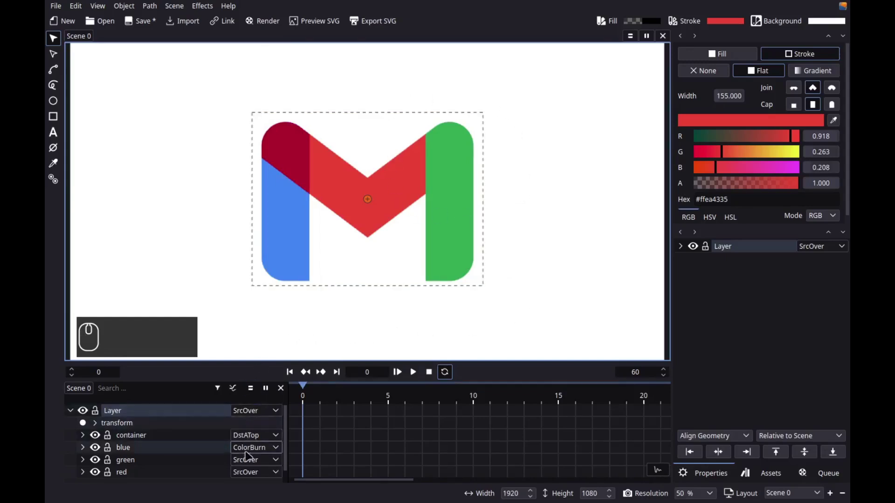
# Step: Set the green stroke's blend mode to ColorDodge and move the playhead to frame 20
pyautogui.moveTo(247, 465); pyautogui.dragTo(259, 337)
pyautogui.moveTo(259, 337); pyautogui.dragTo(497, 320)
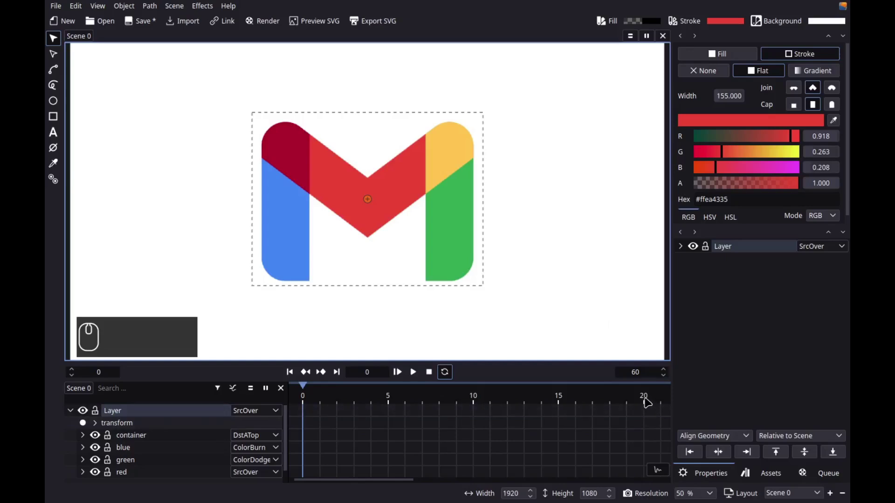
pyautogui.moveTo(649, 400); pyautogui.dragTo(643, 434)
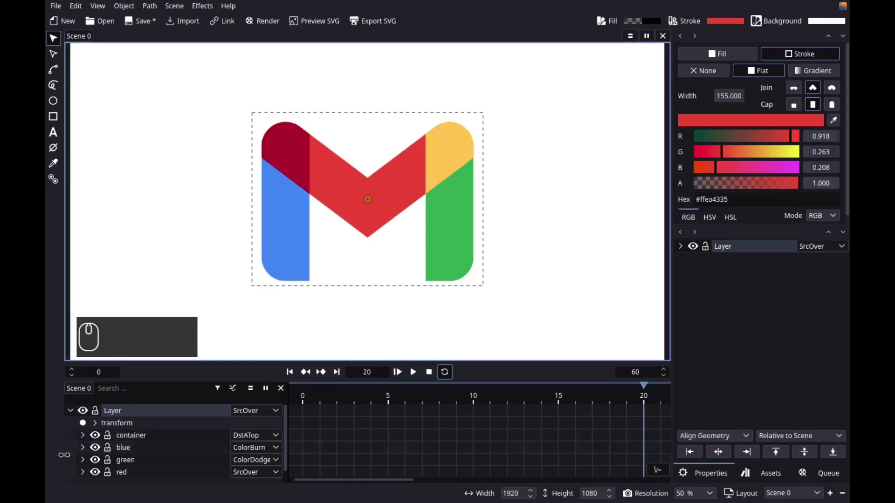
# Step: Add transform keyframes at frame 20 for the blue, green and red strokes in their final positions
pyautogui.moveTo(84, 453); pyautogui.dragTo(125, 477)
pyautogui.moveTo(125, 477); pyautogui.dragTo(158, 465)
pyautogui.scroll(-3)
pyautogui.moveTo(157, 465); pyautogui.dragTo(127, 441)
pyautogui.scroll(-3)
pyautogui.moveTo(127, 442); pyautogui.dragTo(166, 443)
pyautogui.scroll(-3)
pyautogui.moveTo(166, 443); pyautogui.dragTo(126, 450)
pyautogui.scroll(-3)
pyautogui.moveTo(126, 450); pyautogui.dragTo(166, 454)
pyautogui.moveTo(165, 454); pyautogui.dragTo(89, 467)
pyautogui.scroll(-3)
pyautogui.scroll(-3)
pyautogui.moveTo(89, 467); pyautogui.dragTo(131, 464)
pyautogui.moveTo(115, 457); pyautogui.dragTo(154, 453)
pyautogui.scroll(-3)
pyautogui.moveTo(154, 452); pyautogui.dragTo(122, 418)
pyautogui.scroll(-3)
pyautogui.moveTo(123, 418); pyautogui.dragTo(131, 442)
pyautogui.scroll(-3)
pyautogui.middleClick(128, 444)
pyautogui.moveTo(122, 443); pyautogui.dragTo(87, 462)
pyautogui.scroll(3)
pyautogui.scroll(3)
pyautogui.moveTo(88, 461); pyautogui.dragTo(86, 442)
pyautogui.click(88, 450)
pyautogui.moveTo(92, 457); pyautogui.dragTo(533, 388)
pyautogui.scroll(3)
pyautogui.scroll(3)
pyautogui.moveTo(532, 388); pyautogui.dragTo(322, 412)
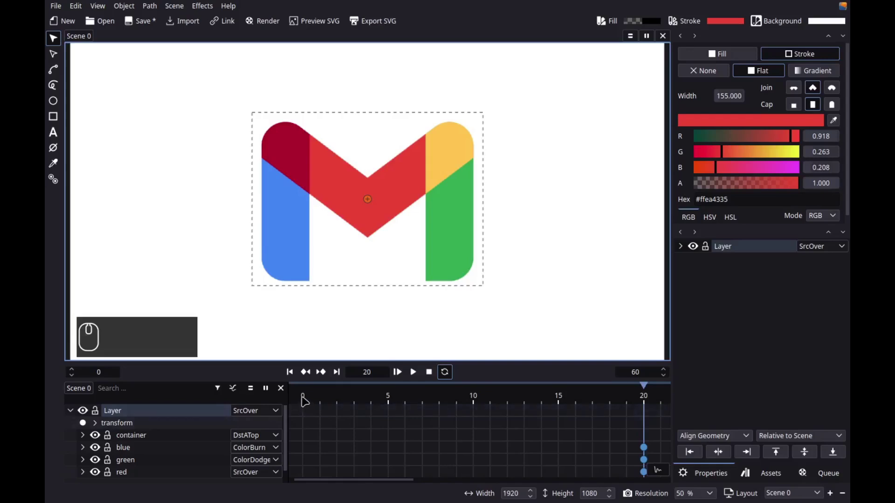
# Step: At frame 0 keyframe the blue stroke and slide it -155 in x, left out of the M
pyautogui.moveTo(307, 401); pyautogui.dragTo(367, 314)
pyautogui.press('g')
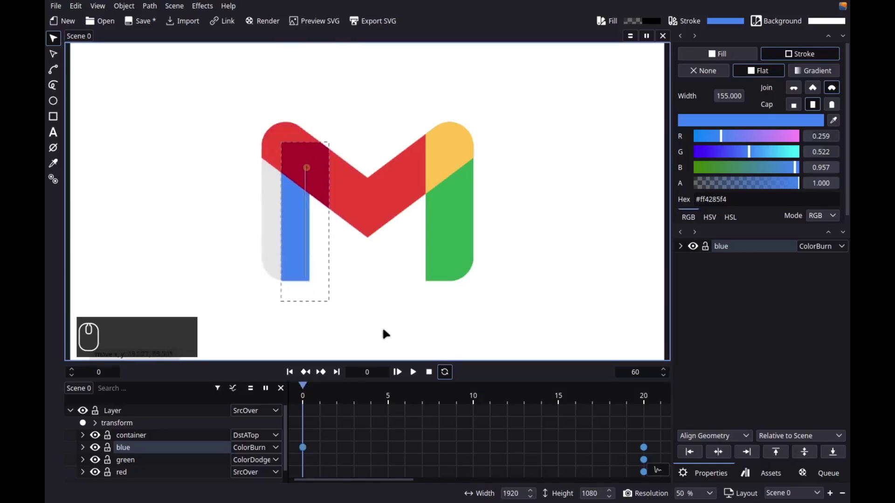
pyautogui.press('x')
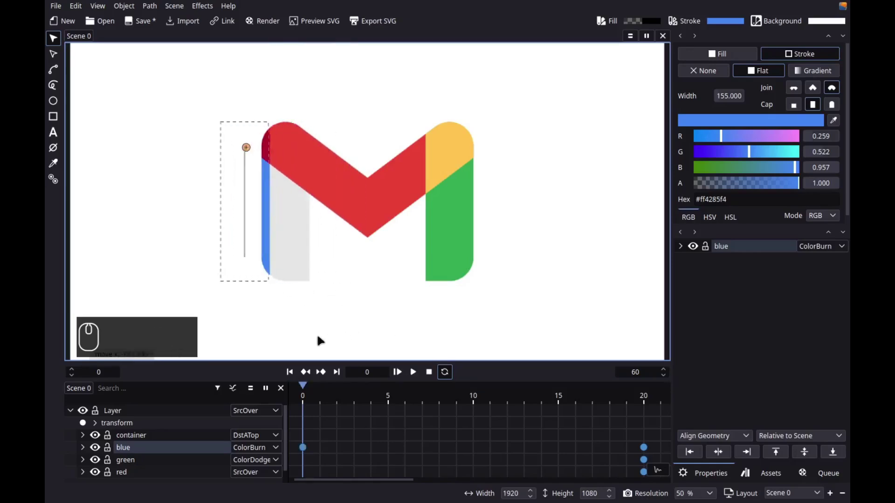
pyautogui.press('-')
pyautogui.press('KP_1')
pyautogui.press('KP_5')
pyautogui.press('KP_5')
pyautogui.press('Return')
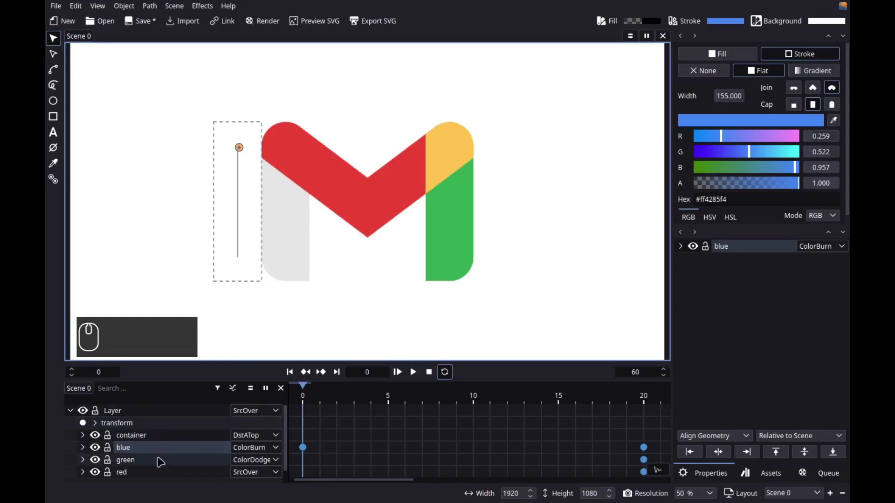
# Step: Keyframe the green stroke and slide it 155 in x, right out of the M
pyautogui.moveTo(162, 463); pyautogui.dragTo(380, 331)
pyautogui.press('g')
pyautogui.press('x')
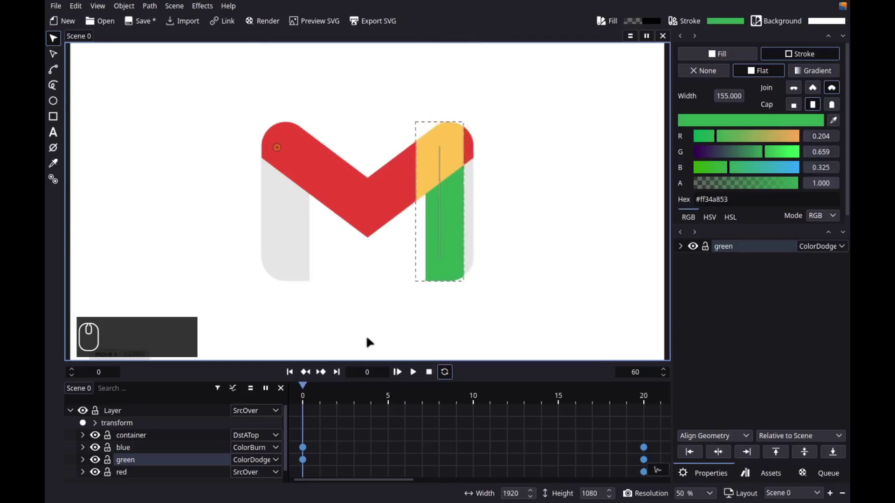
pyautogui.press('KP_1')
pyautogui.press('KP_5')
pyautogui.press('KP_5')
pyautogui.press('Return')
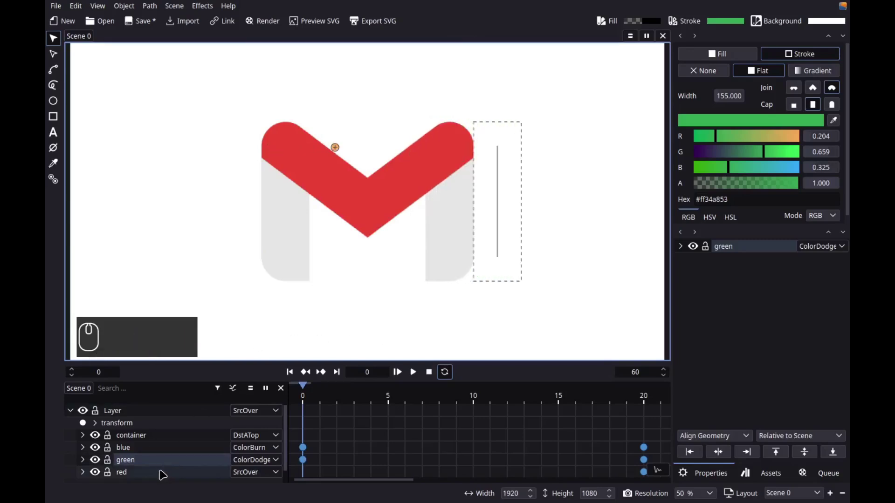
# Step: Keyframe the red stroke and slide it -194.19 in y, up out of the M
pyautogui.moveTo(164, 472); pyautogui.dragTo(359, 327)
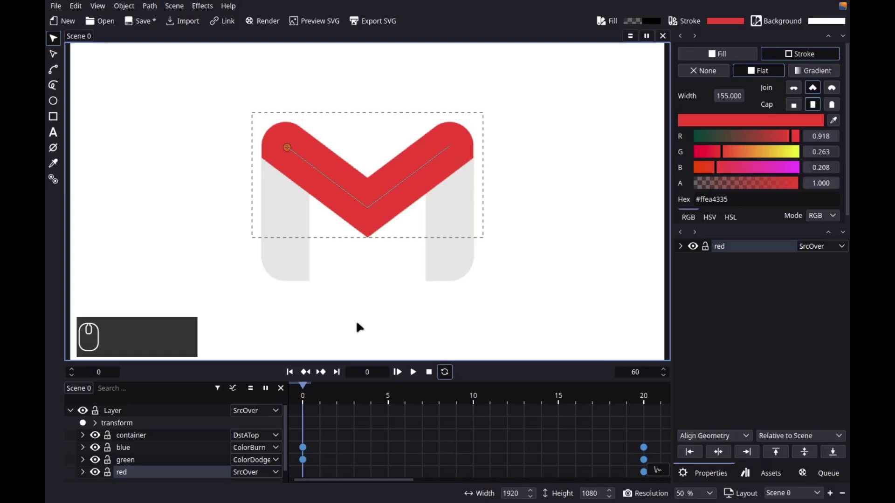
pyautogui.press('g')
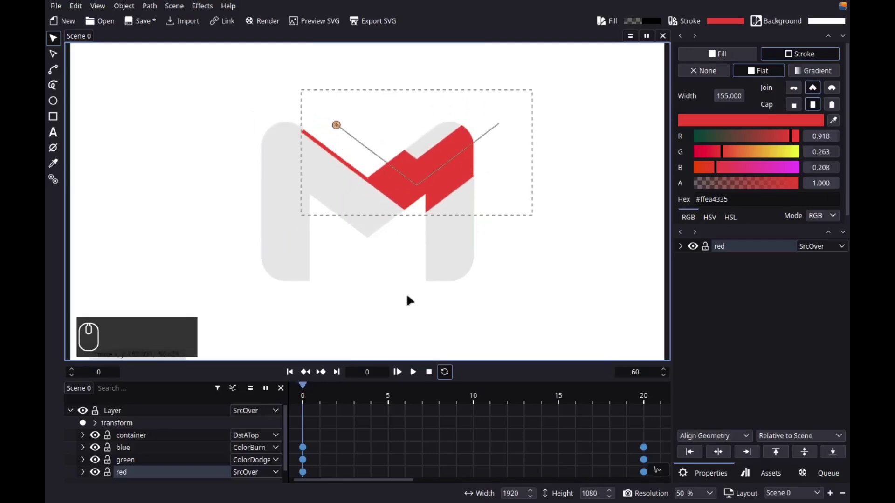
pyautogui.press('y')
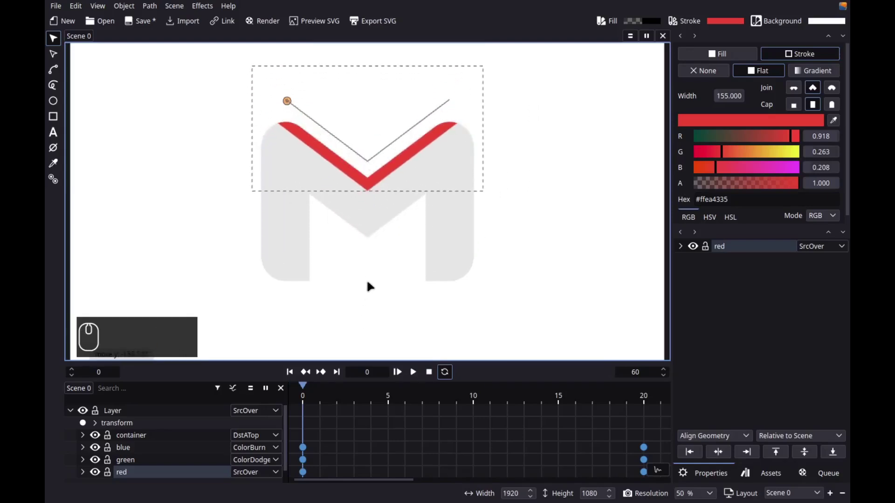
pyautogui.press('-')
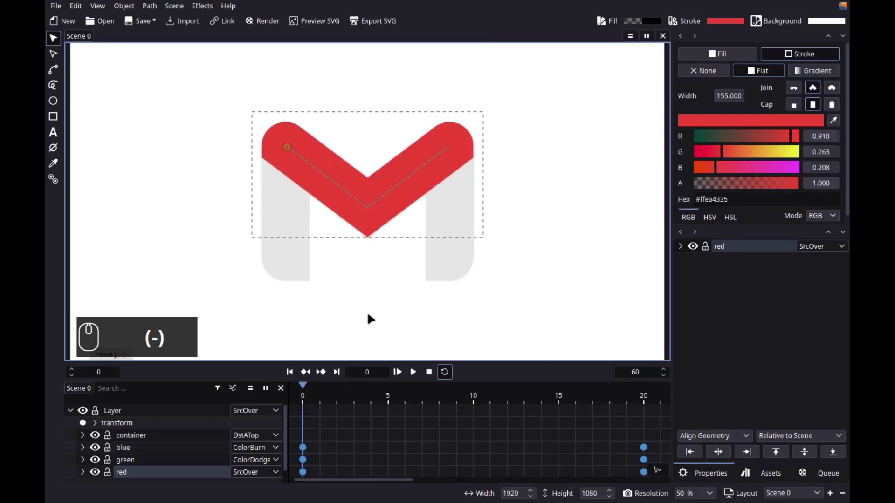
pyautogui.press('KP_1')
pyautogui.press('KP_9')
pyautogui.press('KP_4')
pyautogui.press('KP_Decimal')
pyautogui.press('KP_1')
pyautogui.press('KP_9')
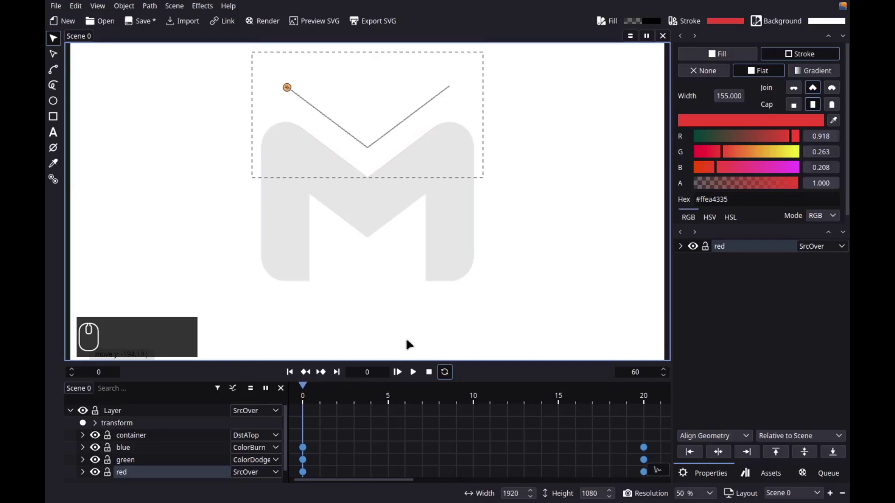
# Step: Play the slide-in animation, then switch the timeline to the animation curve graph
pyautogui.moveTo(402, 378); pyautogui.dragTo(405, 378)
pyautogui.moveTo(404, 378); pyautogui.dragTo(485, 339)
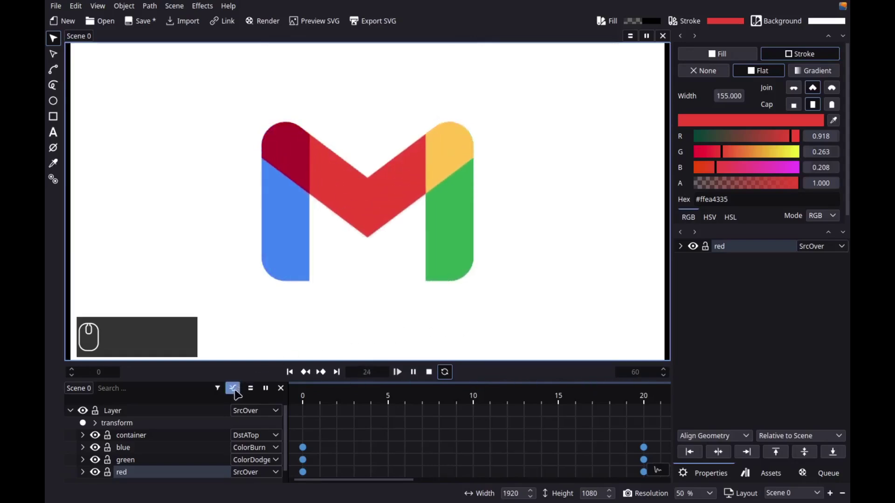
pyautogui.moveTo(238, 395); pyautogui.dragTo(366, 318)
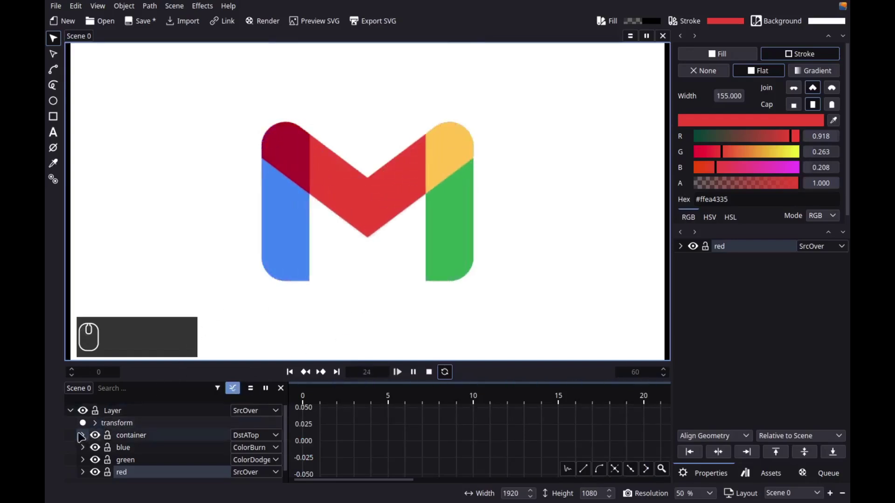
# Step: Expand the strokes' transform properties so their motion curves show in the graph
pyautogui.click(431, 375)
pyautogui.scroll(-3)
pyautogui.scroll(-3)
pyautogui.moveTo(168, 448); pyautogui.dragTo(174, 461)
pyautogui.scroll(-3)
pyautogui.moveTo(89, 467); pyautogui.dragTo(182, 458)
pyautogui.scroll(-3)
pyautogui.scroll(-3)
pyautogui.scroll(3)
pyautogui.moveTo(173, 456); pyautogui.dragTo(82, 459)
pyautogui.scroll(3)
pyautogui.middleClick(83, 458)
pyautogui.click(83, 458)
pyautogui.moveTo(83, 458); pyautogui.dragTo(85, 469)
pyautogui.moveTo(85, 475); pyautogui.dragTo(87, 481)
pyautogui.scroll(-3)
pyautogui.scroll(-3)
pyautogui.moveTo(86, 462); pyautogui.dragTo(479, 449)
pyautogui.scroll(3)
pyautogui.scroll(3)
pyautogui.scroll(-3)
pyautogui.moveTo(479, 449); pyautogui.dragTo(469, 418)
# Step: Select each motion curve's keyframes and apply smooth nodes so the slide-in eases
pyautogui.moveTo(469, 417); pyautogui.dragTo(627, 439)
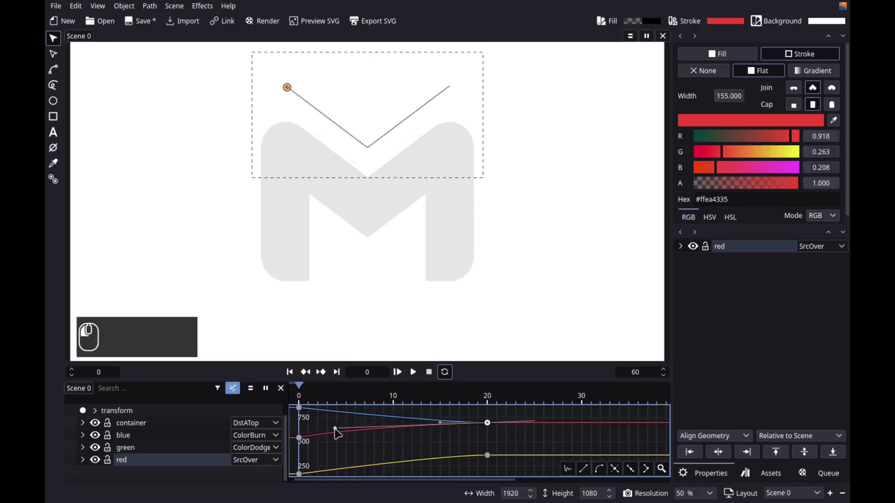
pyautogui.press('x')
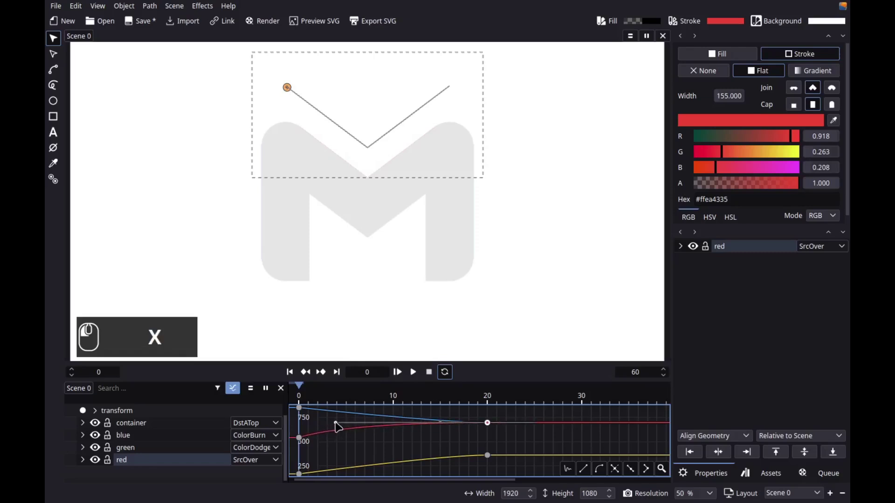
pyautogui.moveTo(337, 430); pyautogui.dragTo(512, 447)
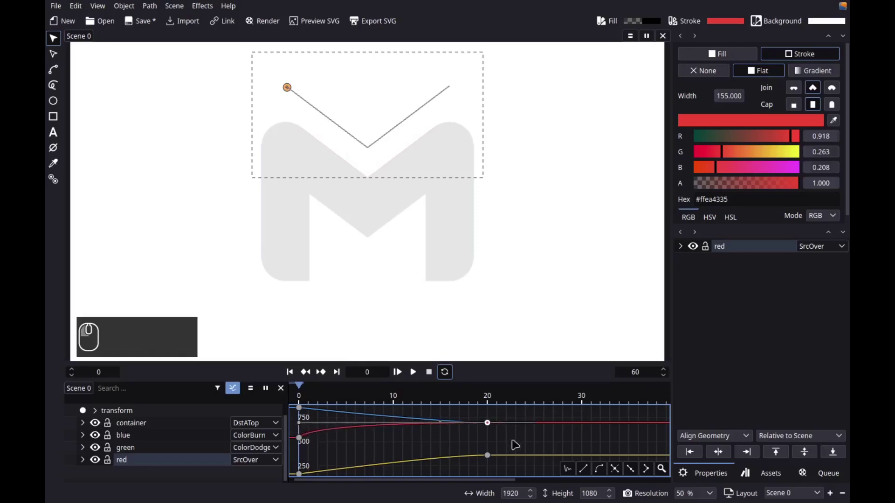
pyautogui.moveTo(466, 417); pyautogui.dragTo(443, 428)
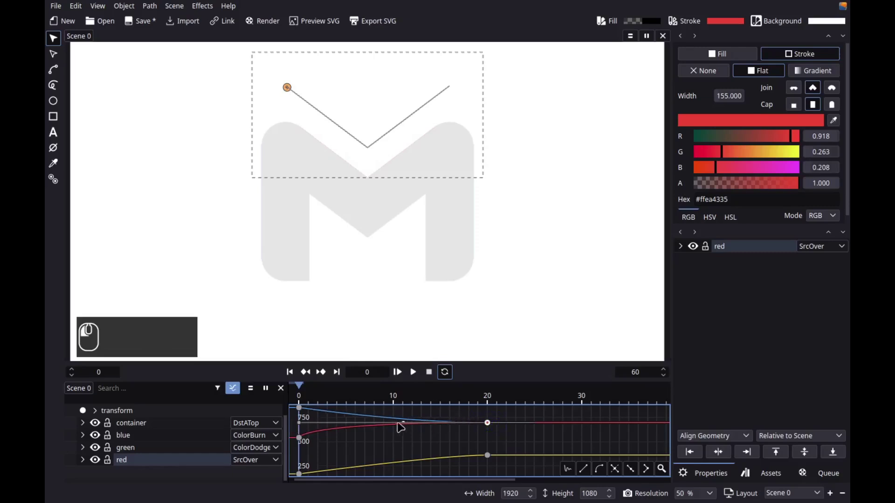
pyautogui.press('x')
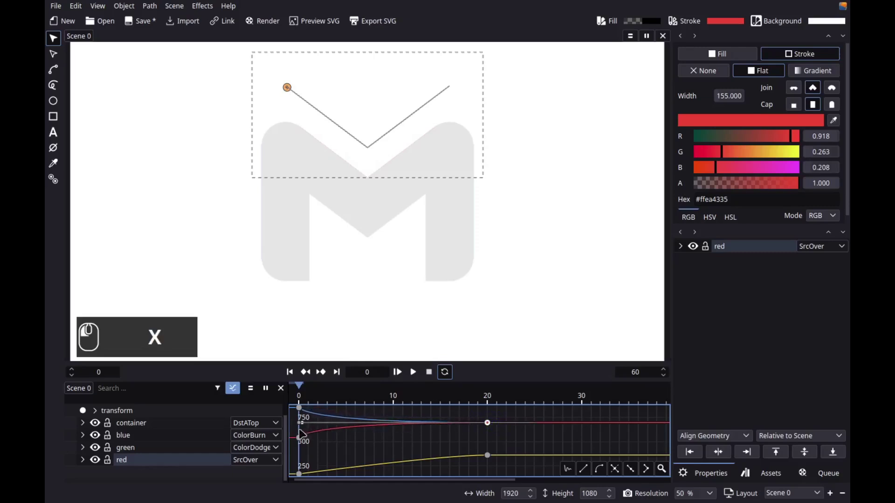
pyautogui.moveTo(394, 453); pyautogui.dragTo(508, 467)
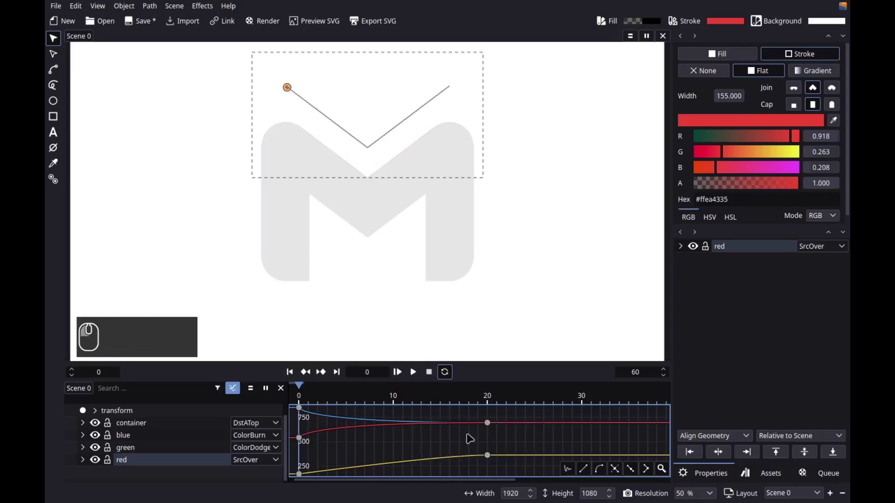
# Step: Smooth the last curve, return to keyframe view and play the eased slide-in
pyautogui.press('x')
pyautogui.moveTo(393, 457); pyautogui.dragTo(247, 399)
pyautogui.moveTo(238, 392); pyautogui.dragTo(397, 390)
pyautogui.moveTo(400, 381); pyautogui.dragTo(634, 279)
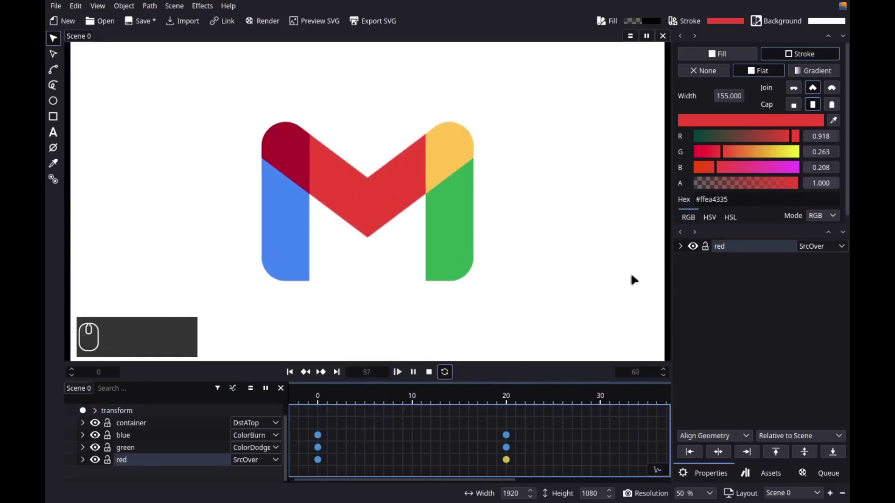